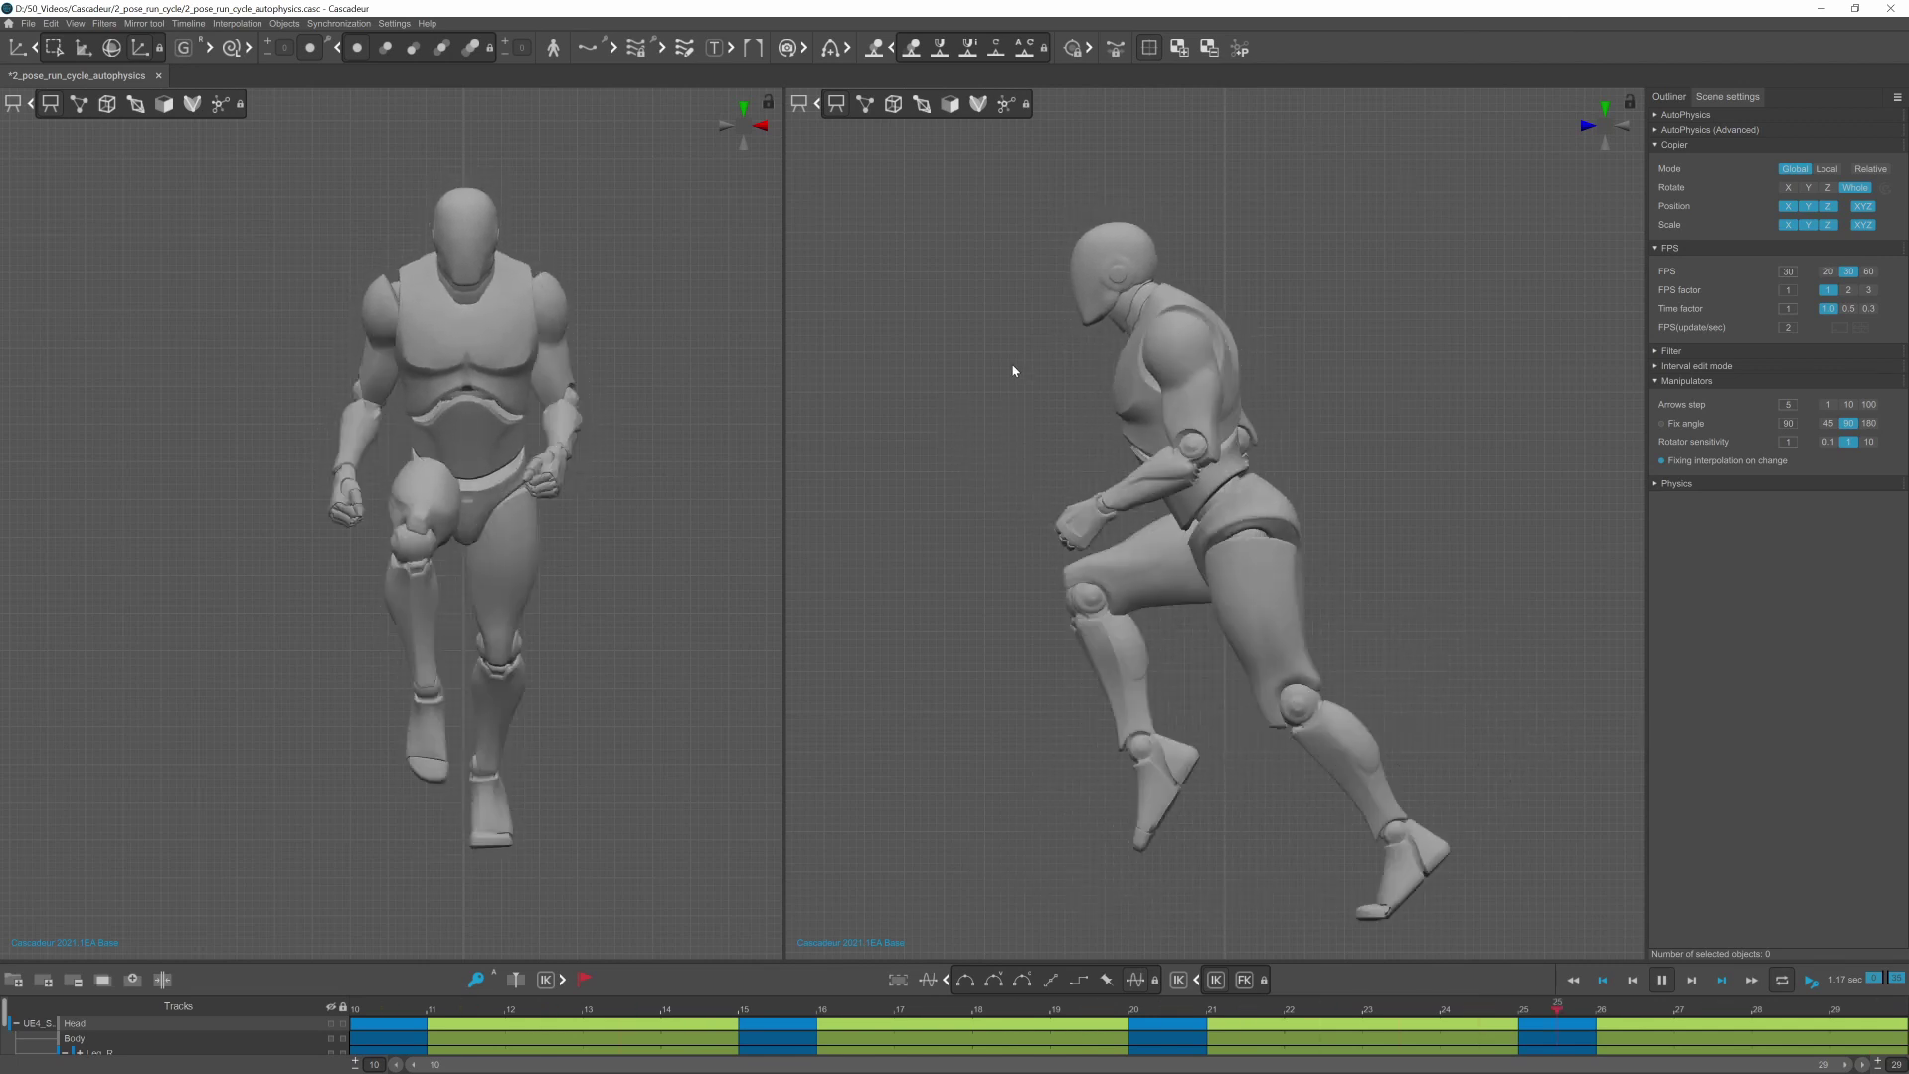
Step: Stop playback of the finished AutoPhysics run before moving to the reference chart
{"action": "key", "text": "x"}
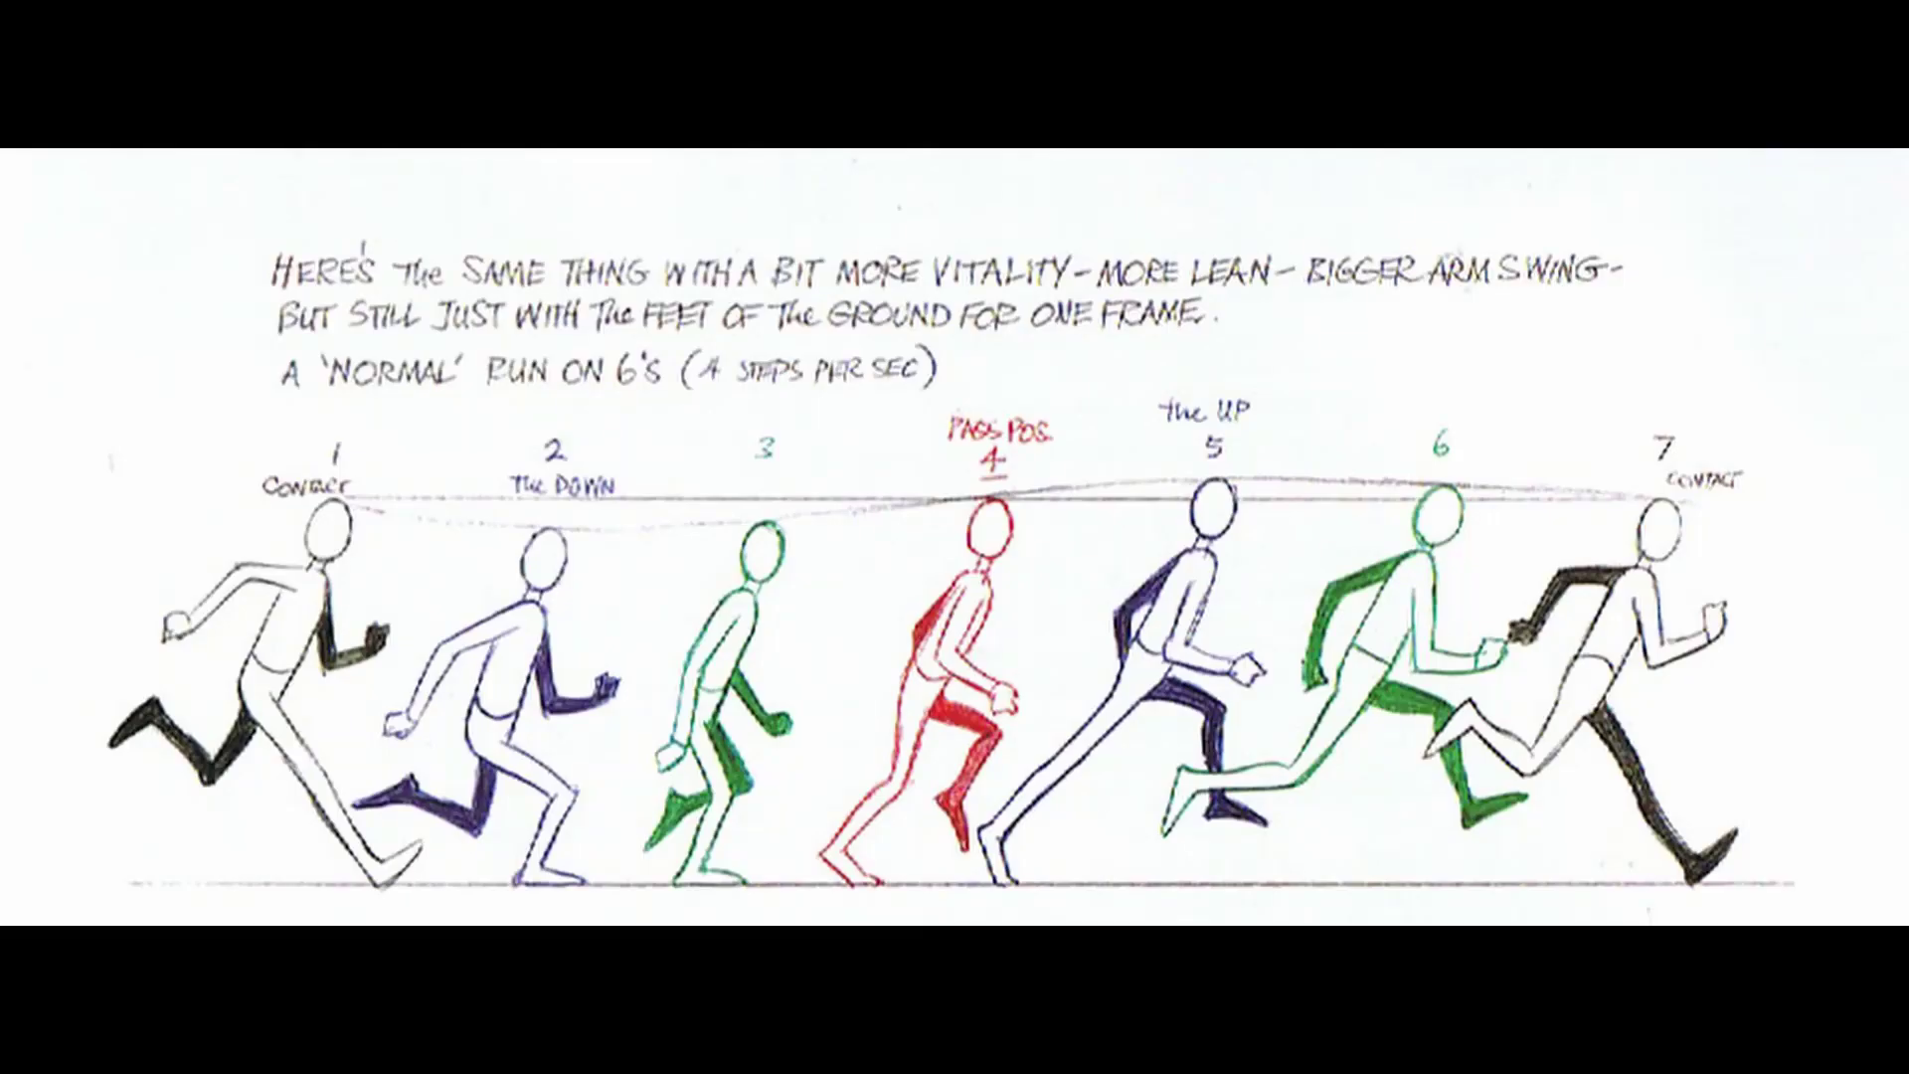
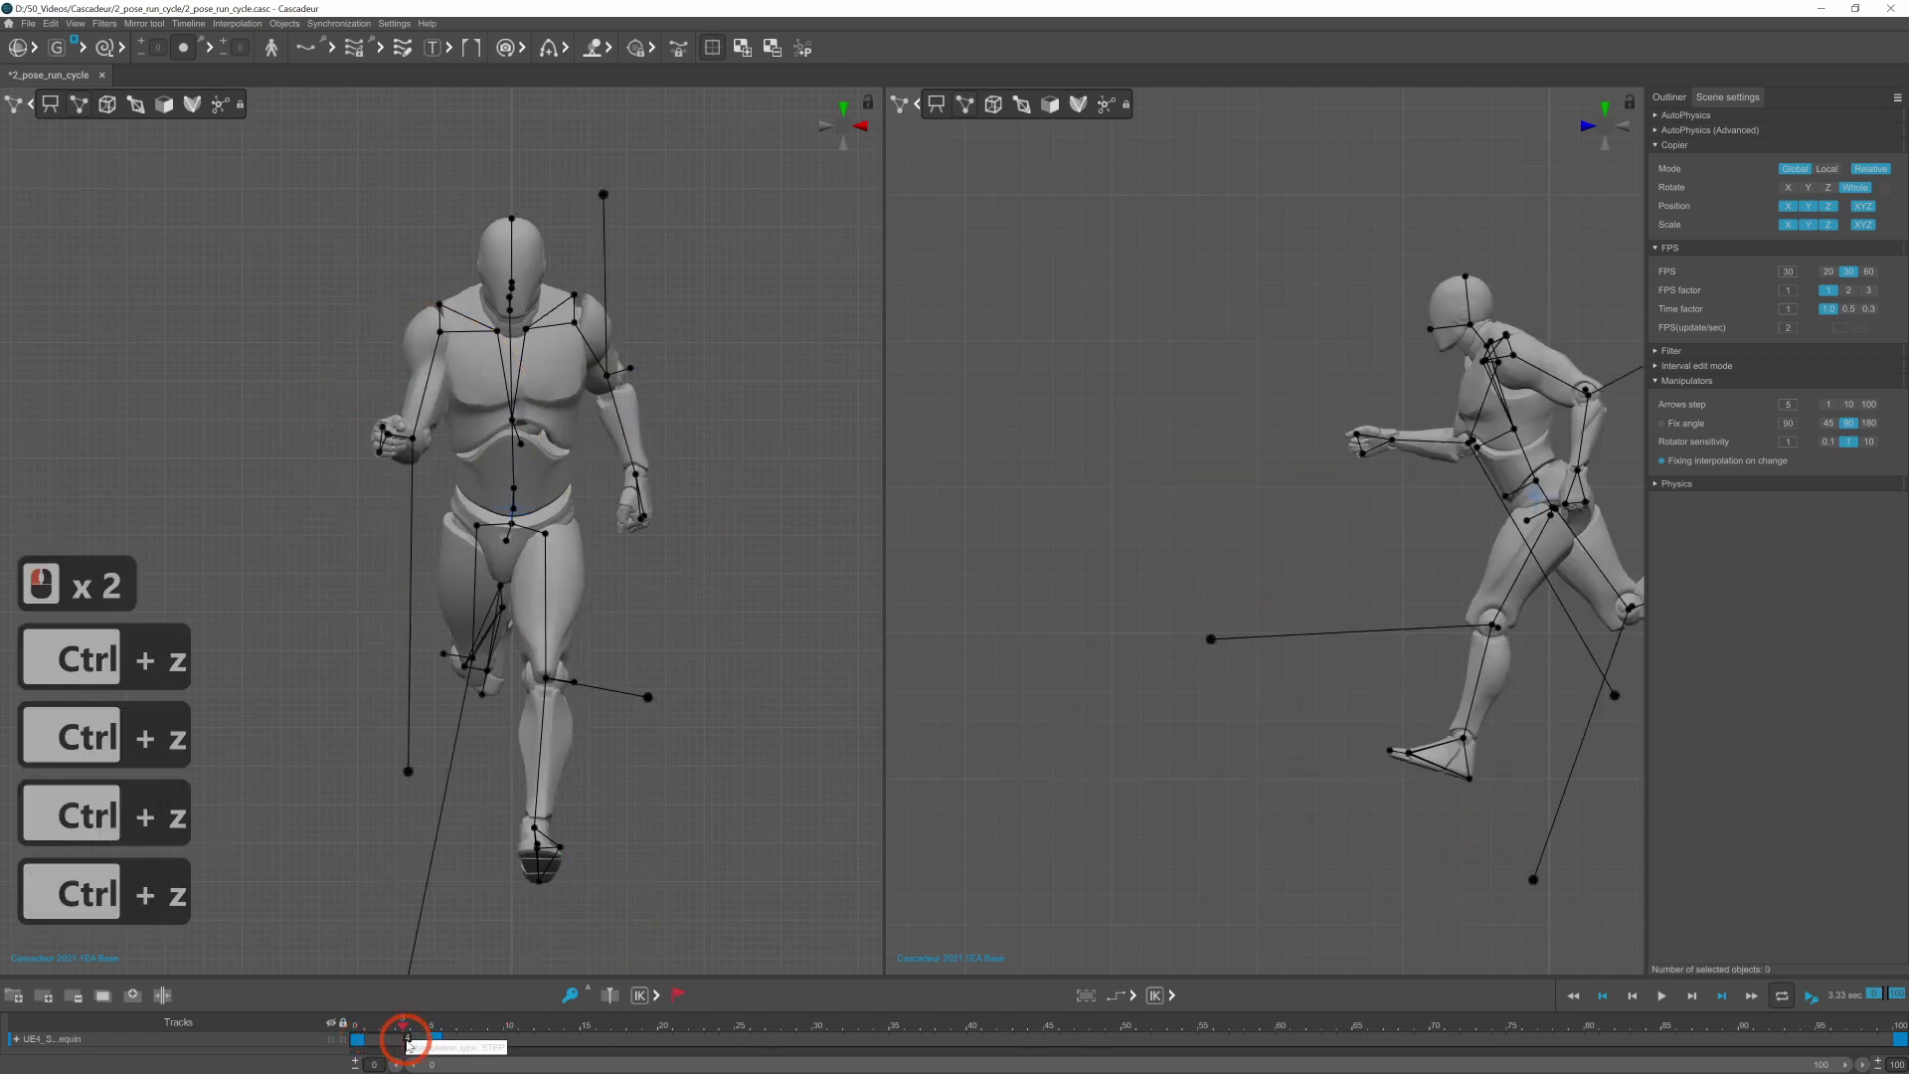
Step: Paste the contact pose on a later frame and mirror the current frame onto the opposite side
{"action": "left_click", "coordinate": [446, 1043]}
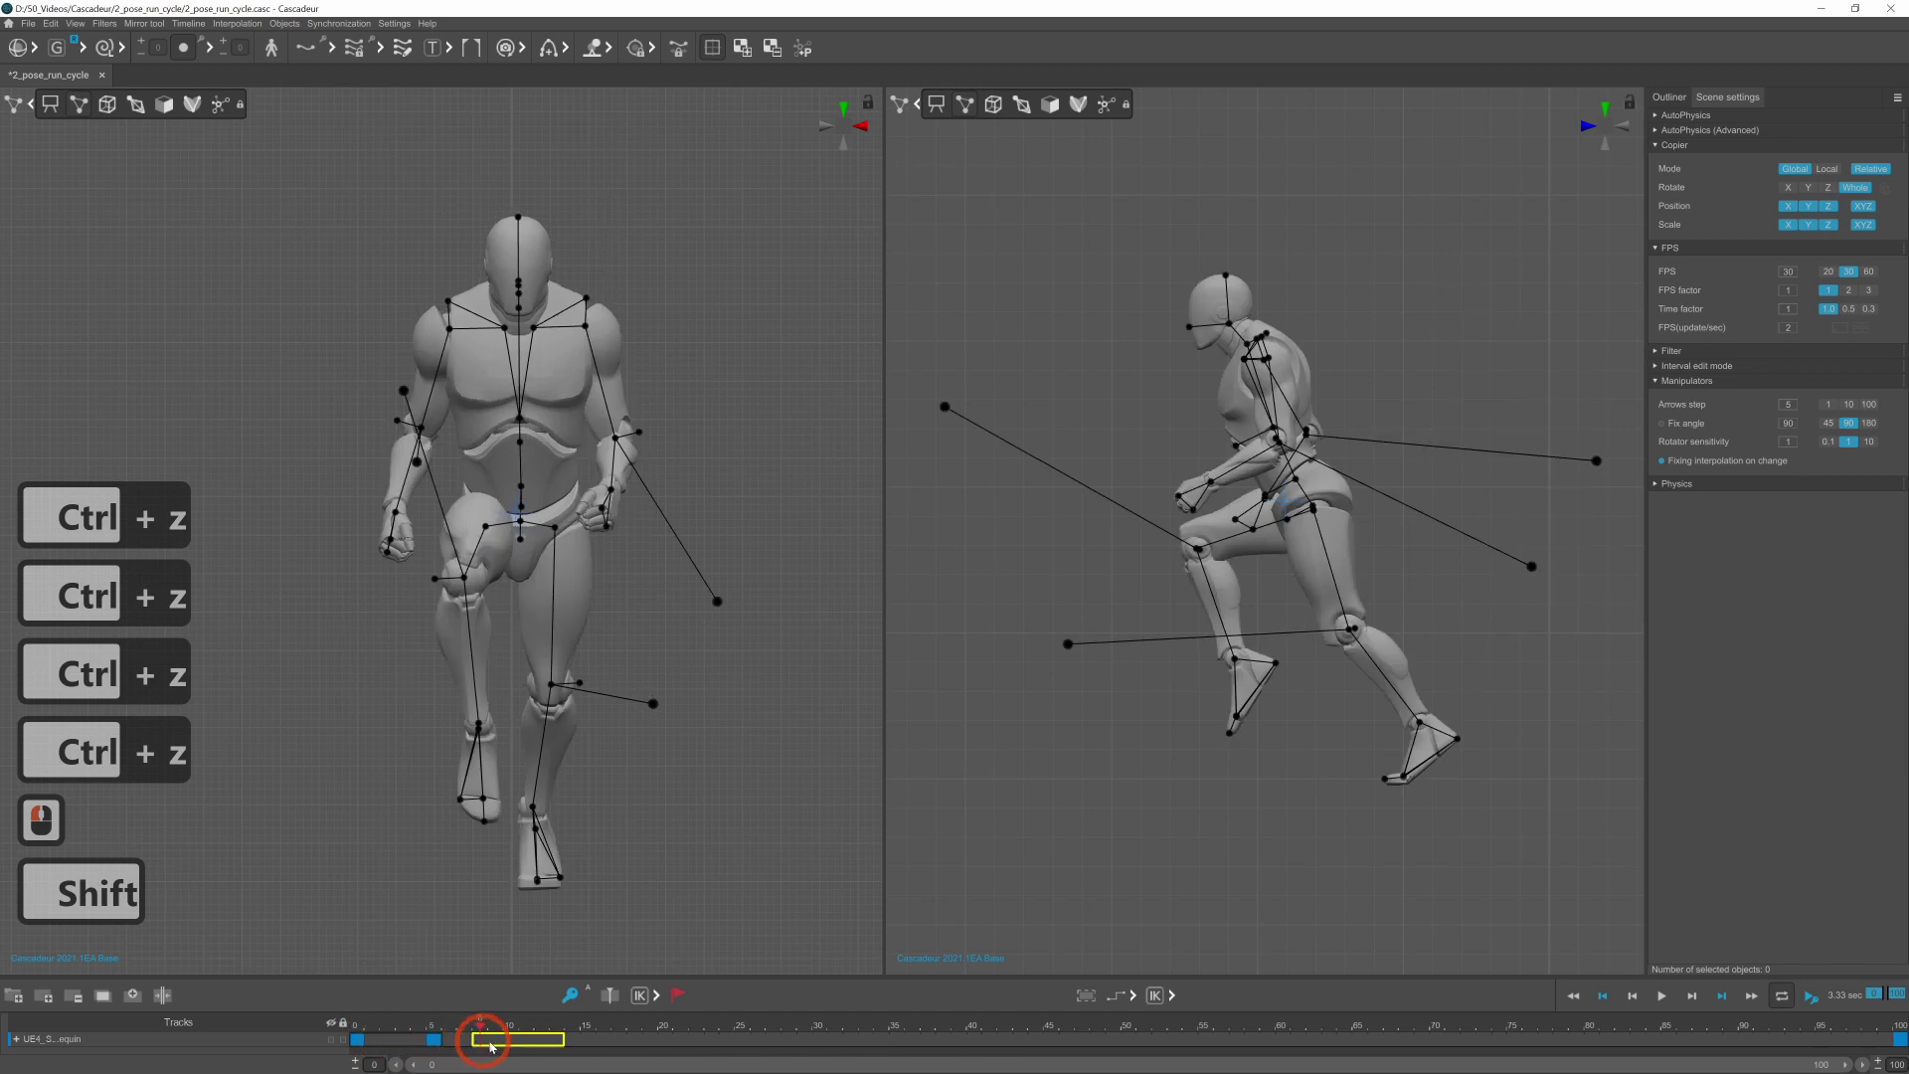
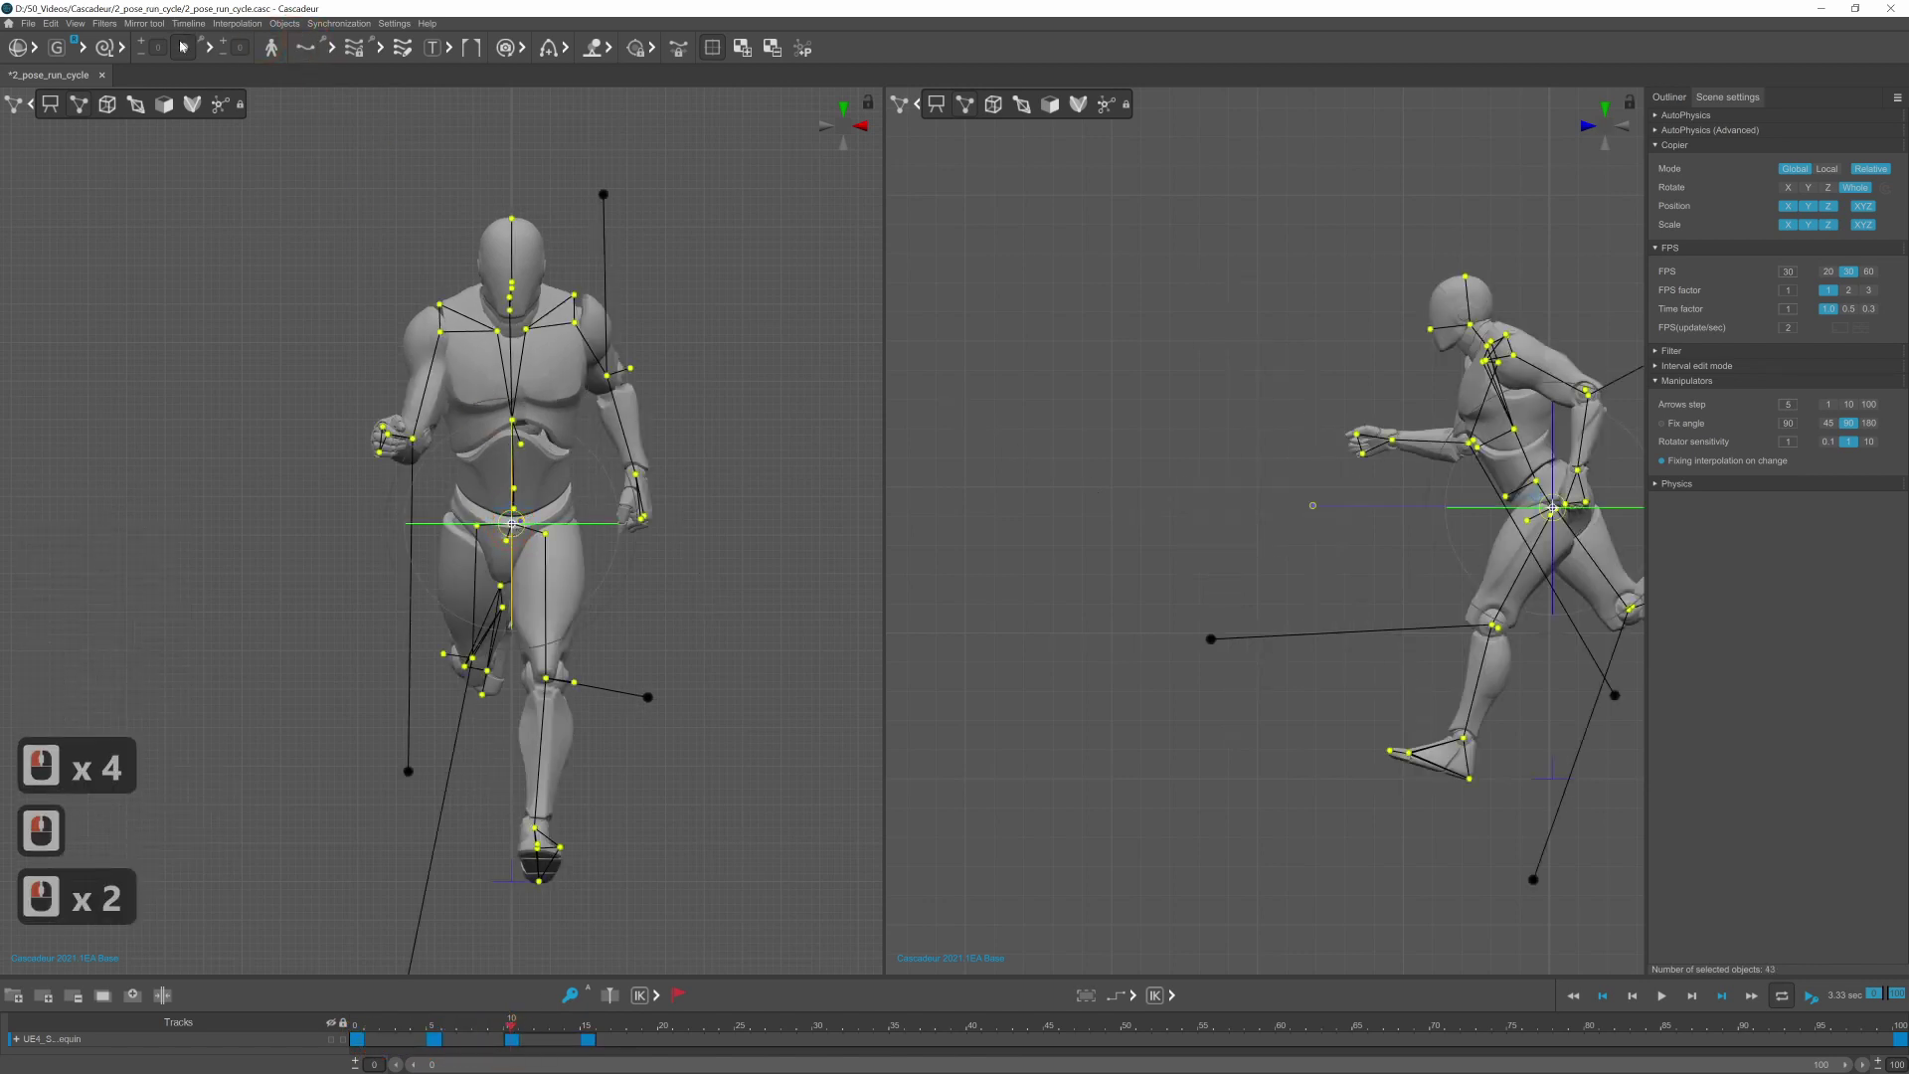
{"action": "left_click", "coordinate": [150, 30]}
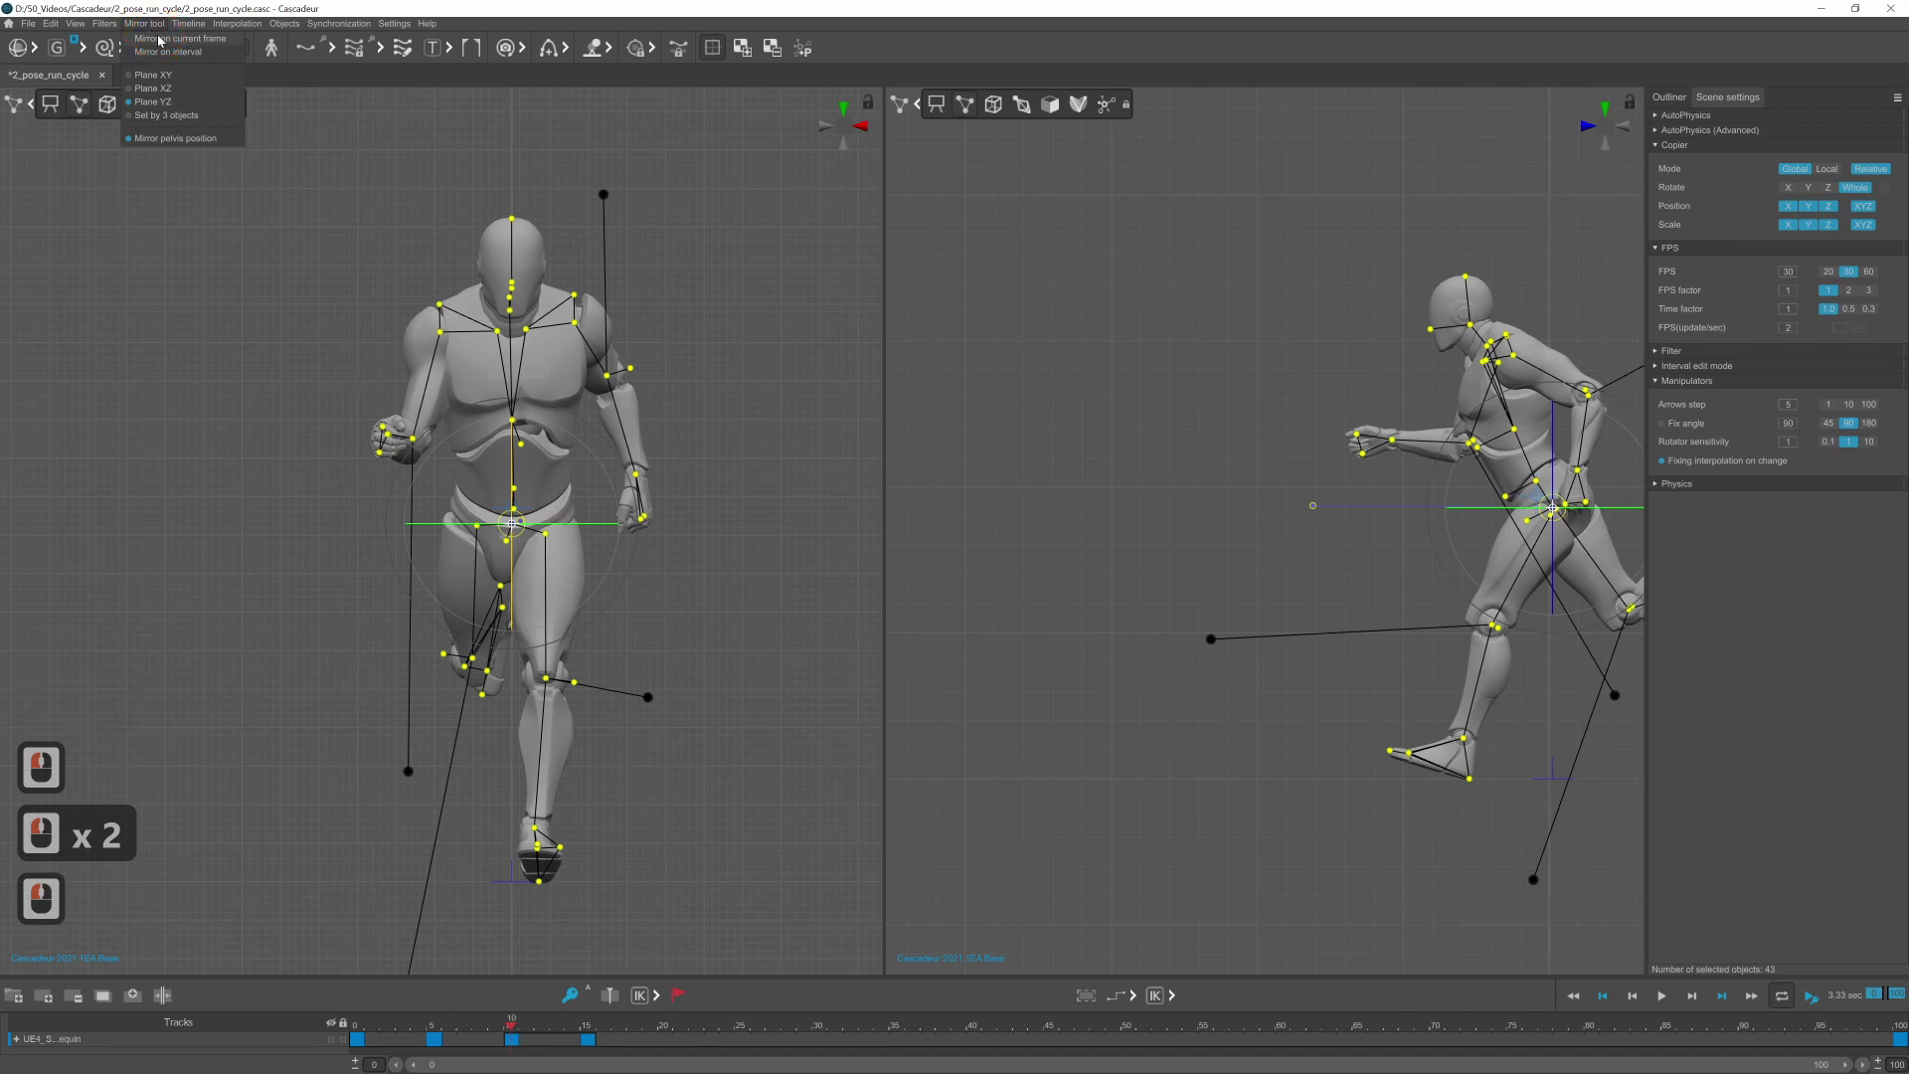
{"action": "left_click", "coordinate": [171, 55]}
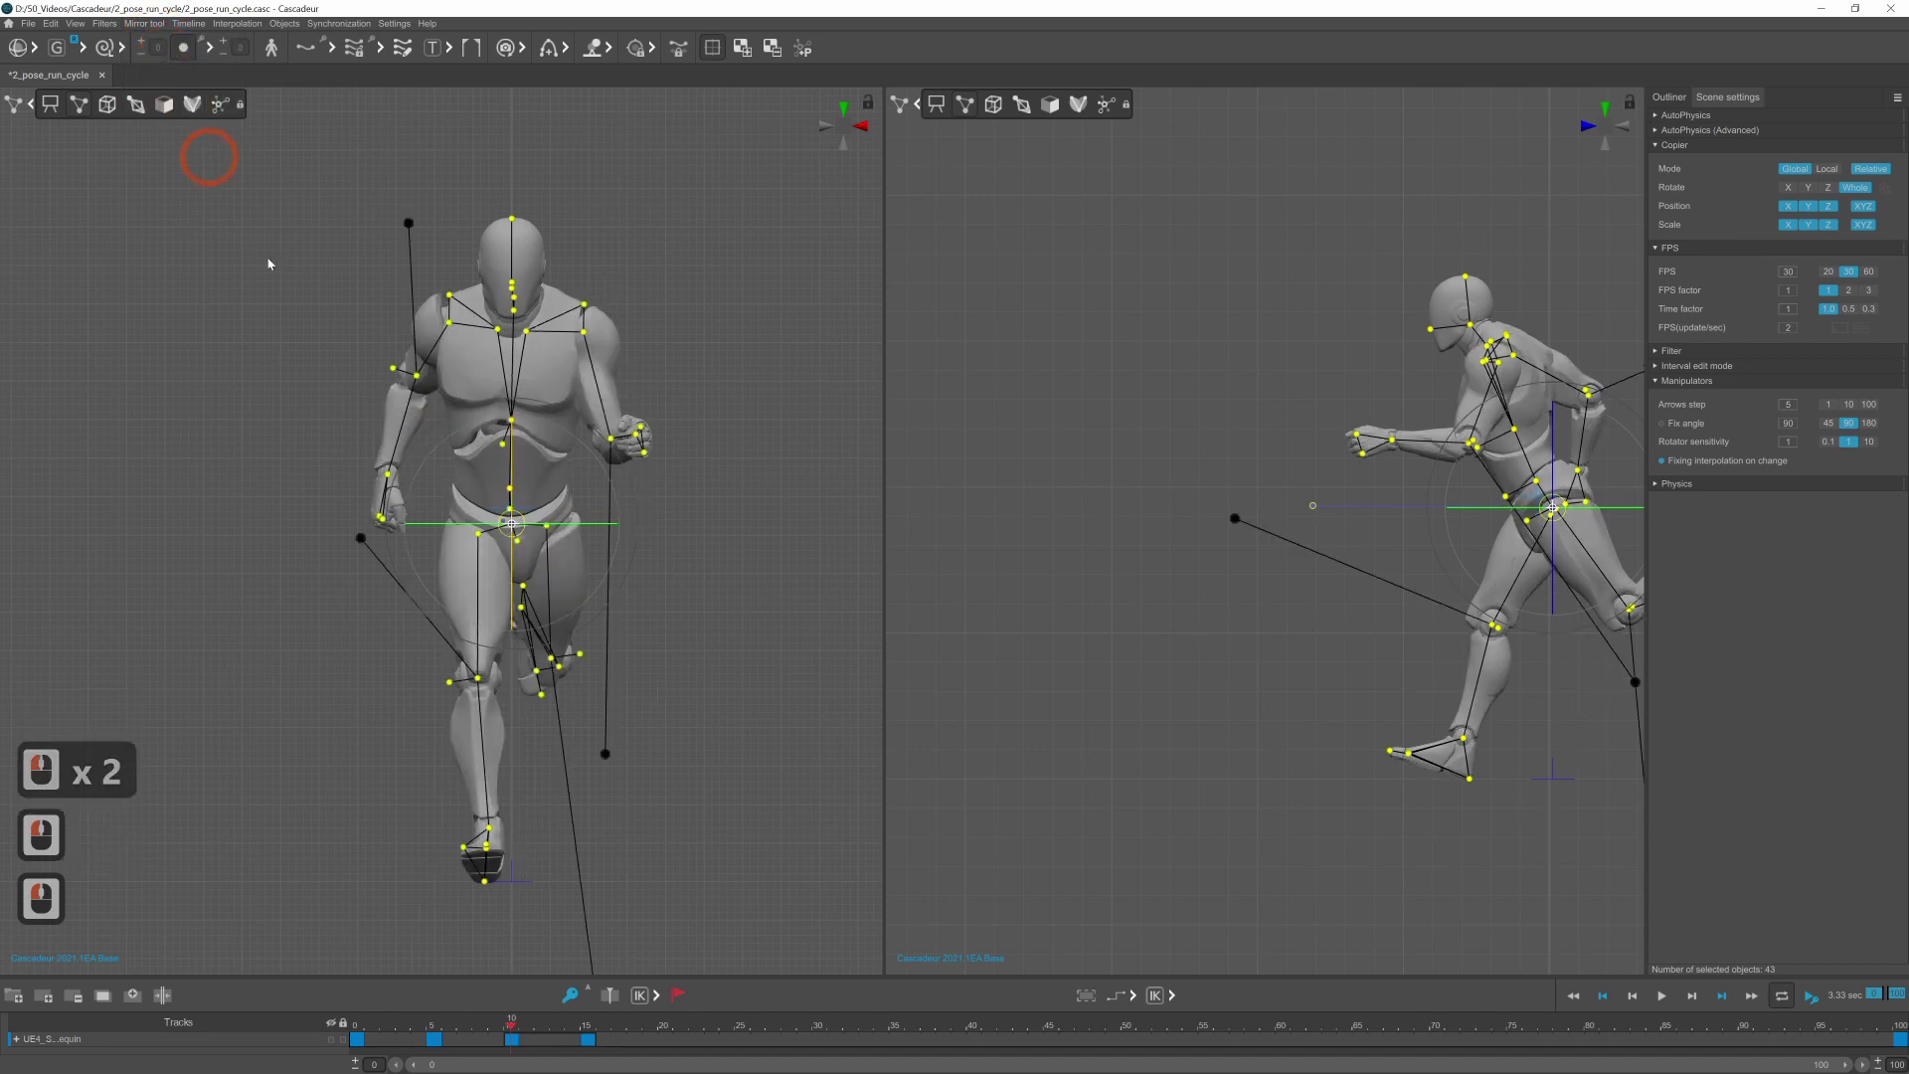
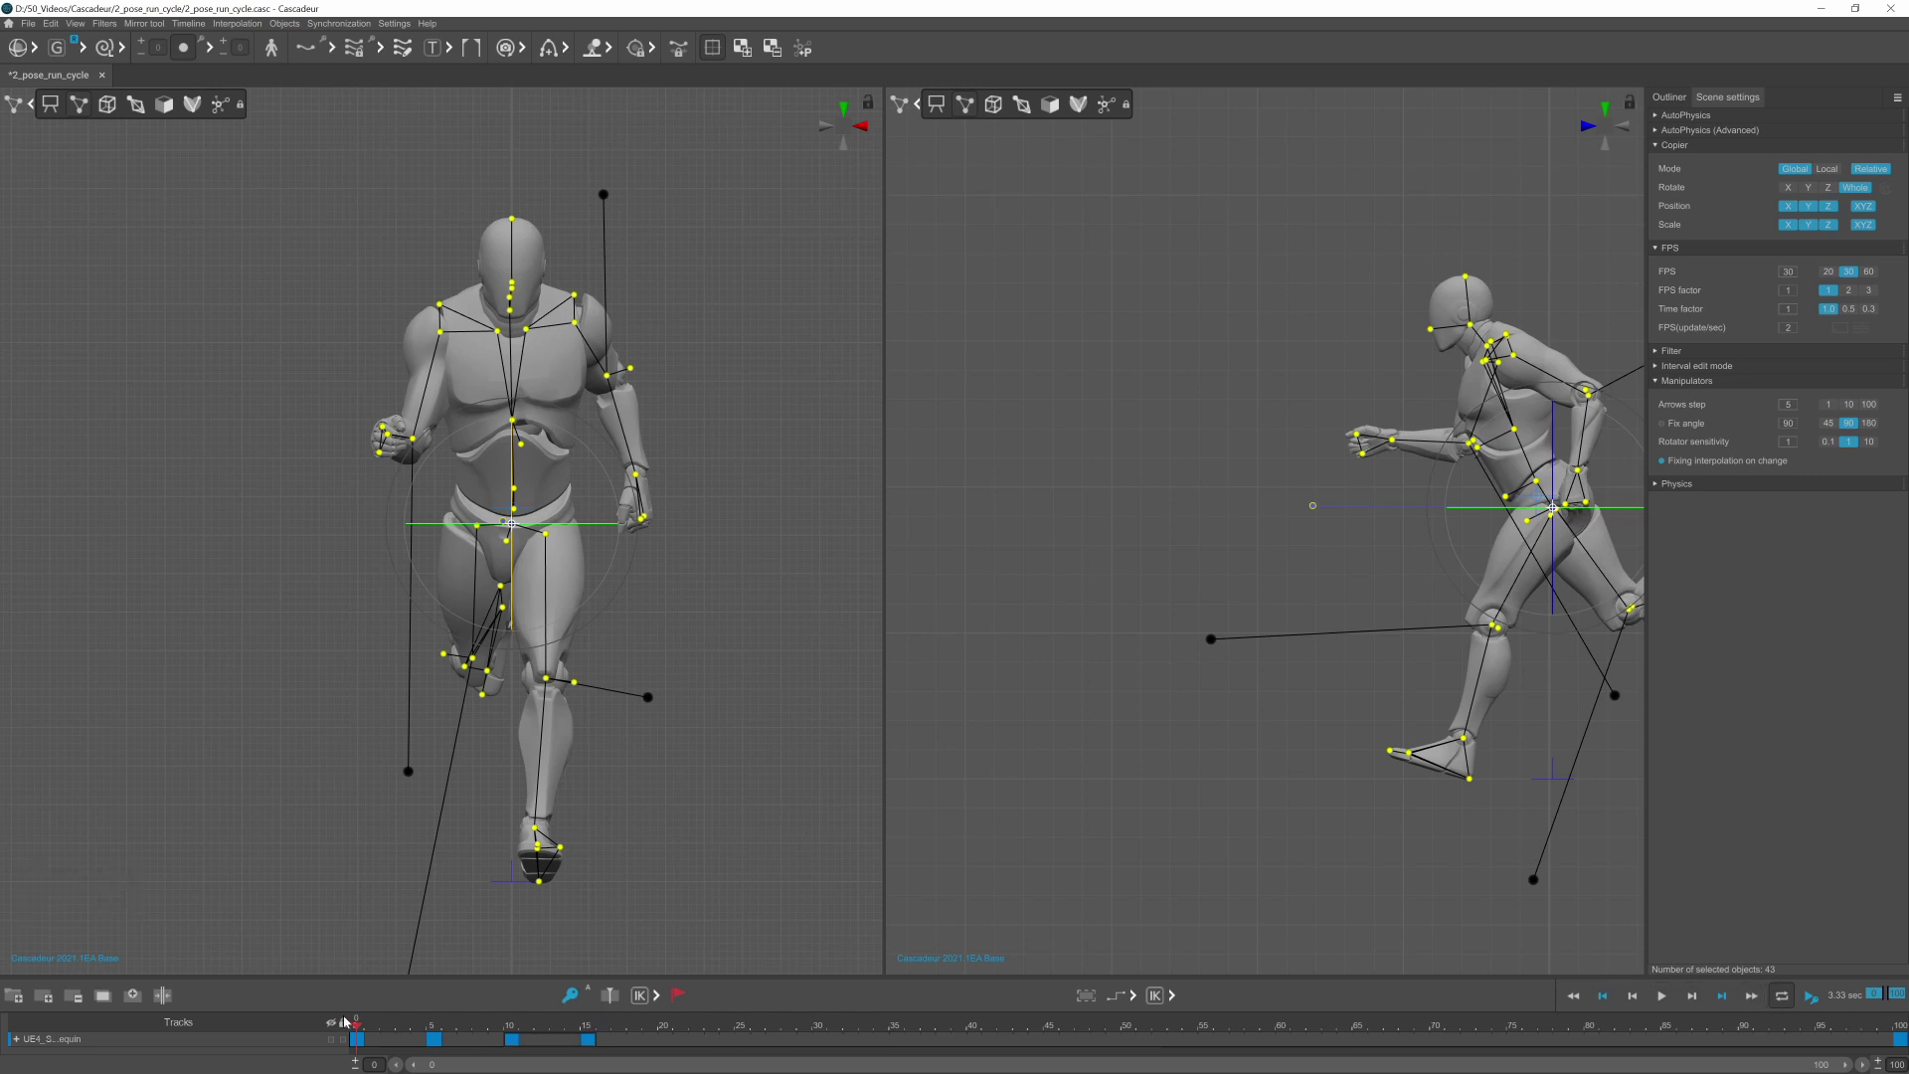
Step: Deselect, jump to the raised-knee passing pose, and select the pelvis point on the mirrored frame
{"action": "left_click", "coordinate": [775, 706]}
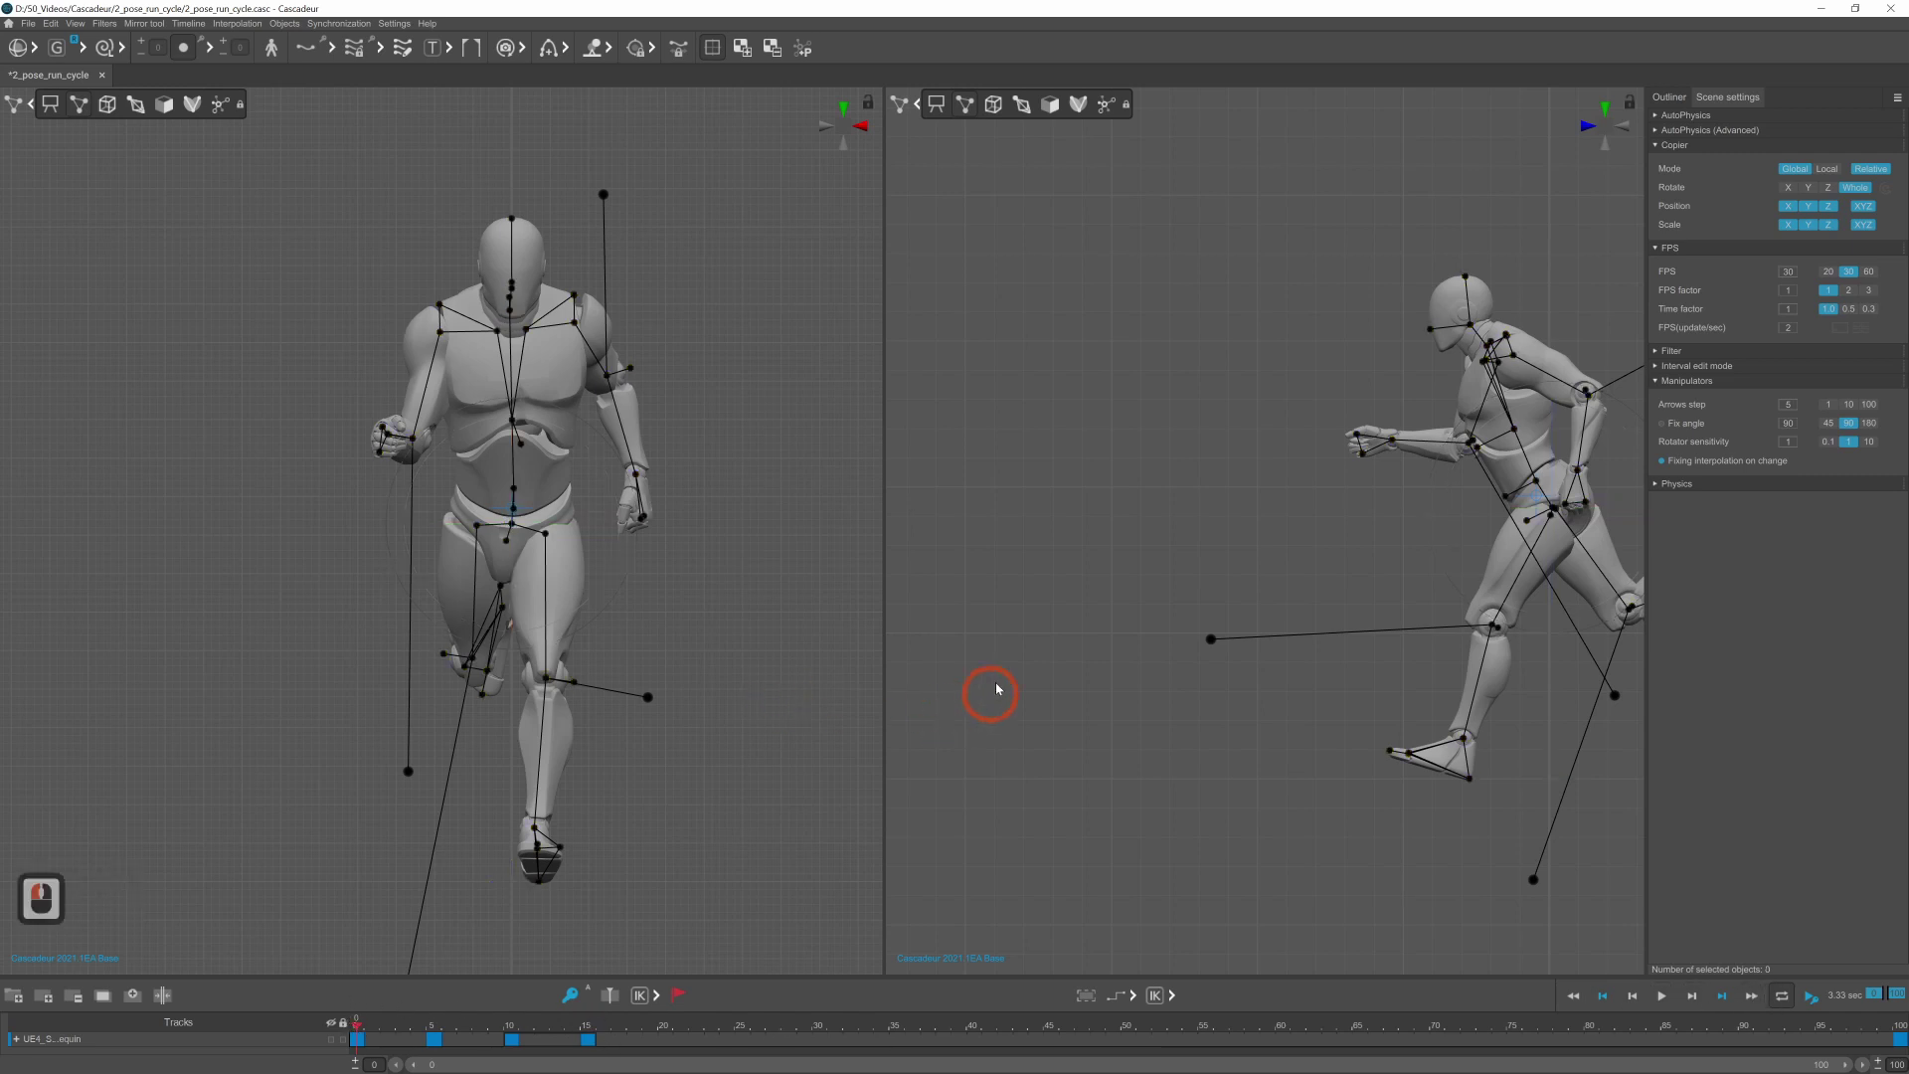
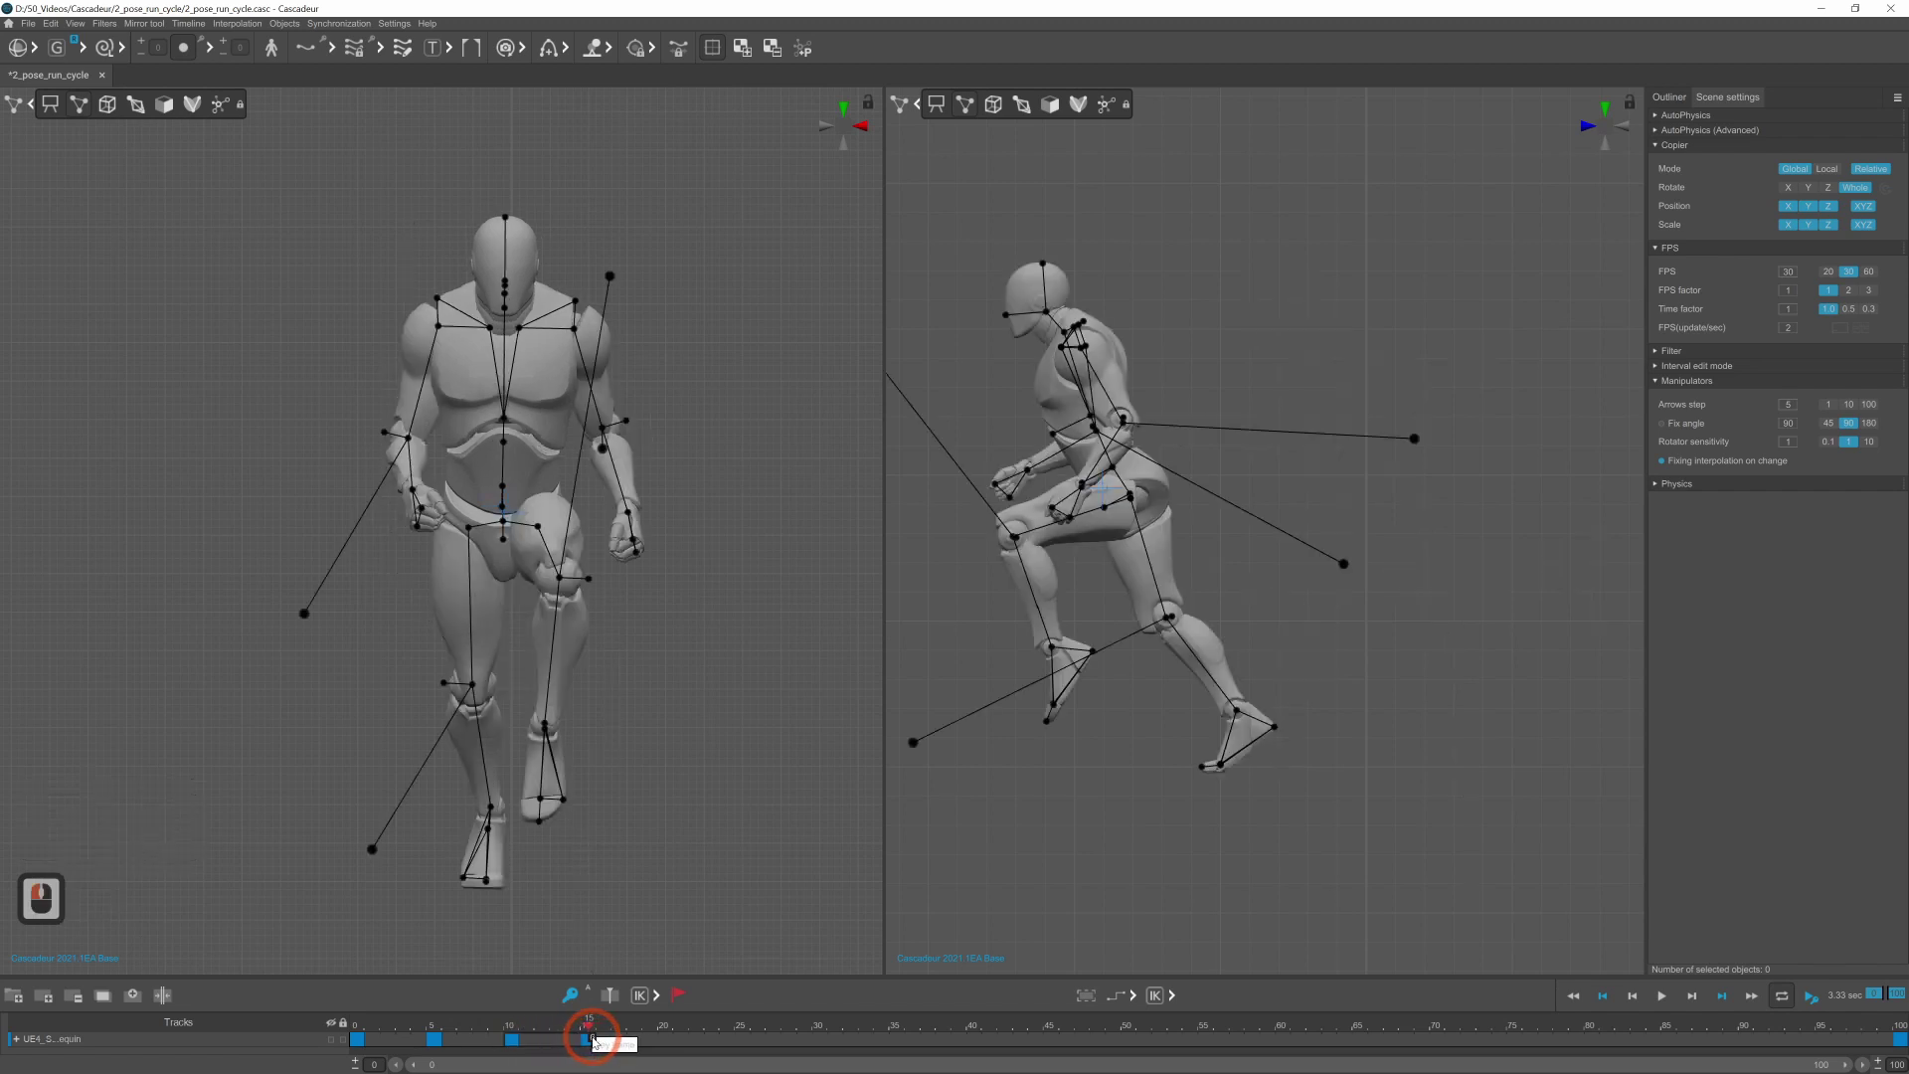
{"action": "left_click", "coordinate": [598, 1041]}
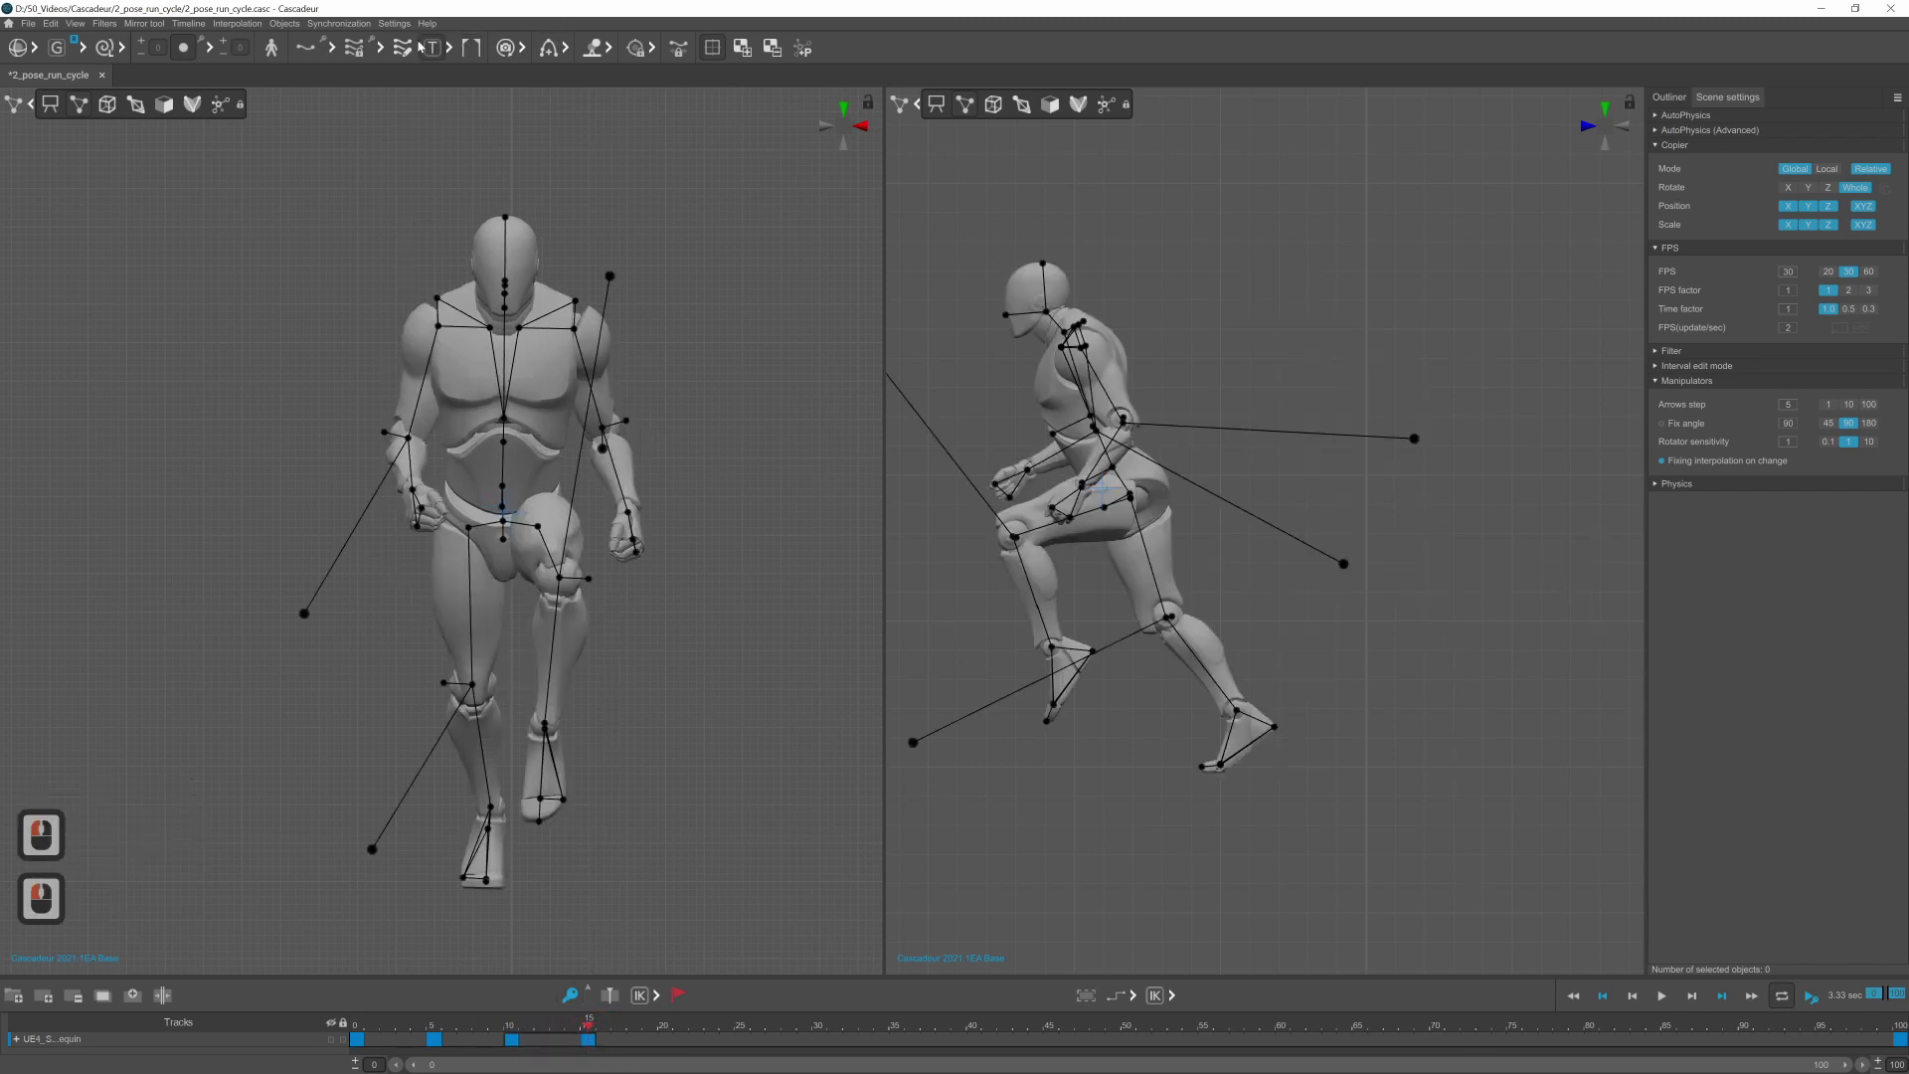
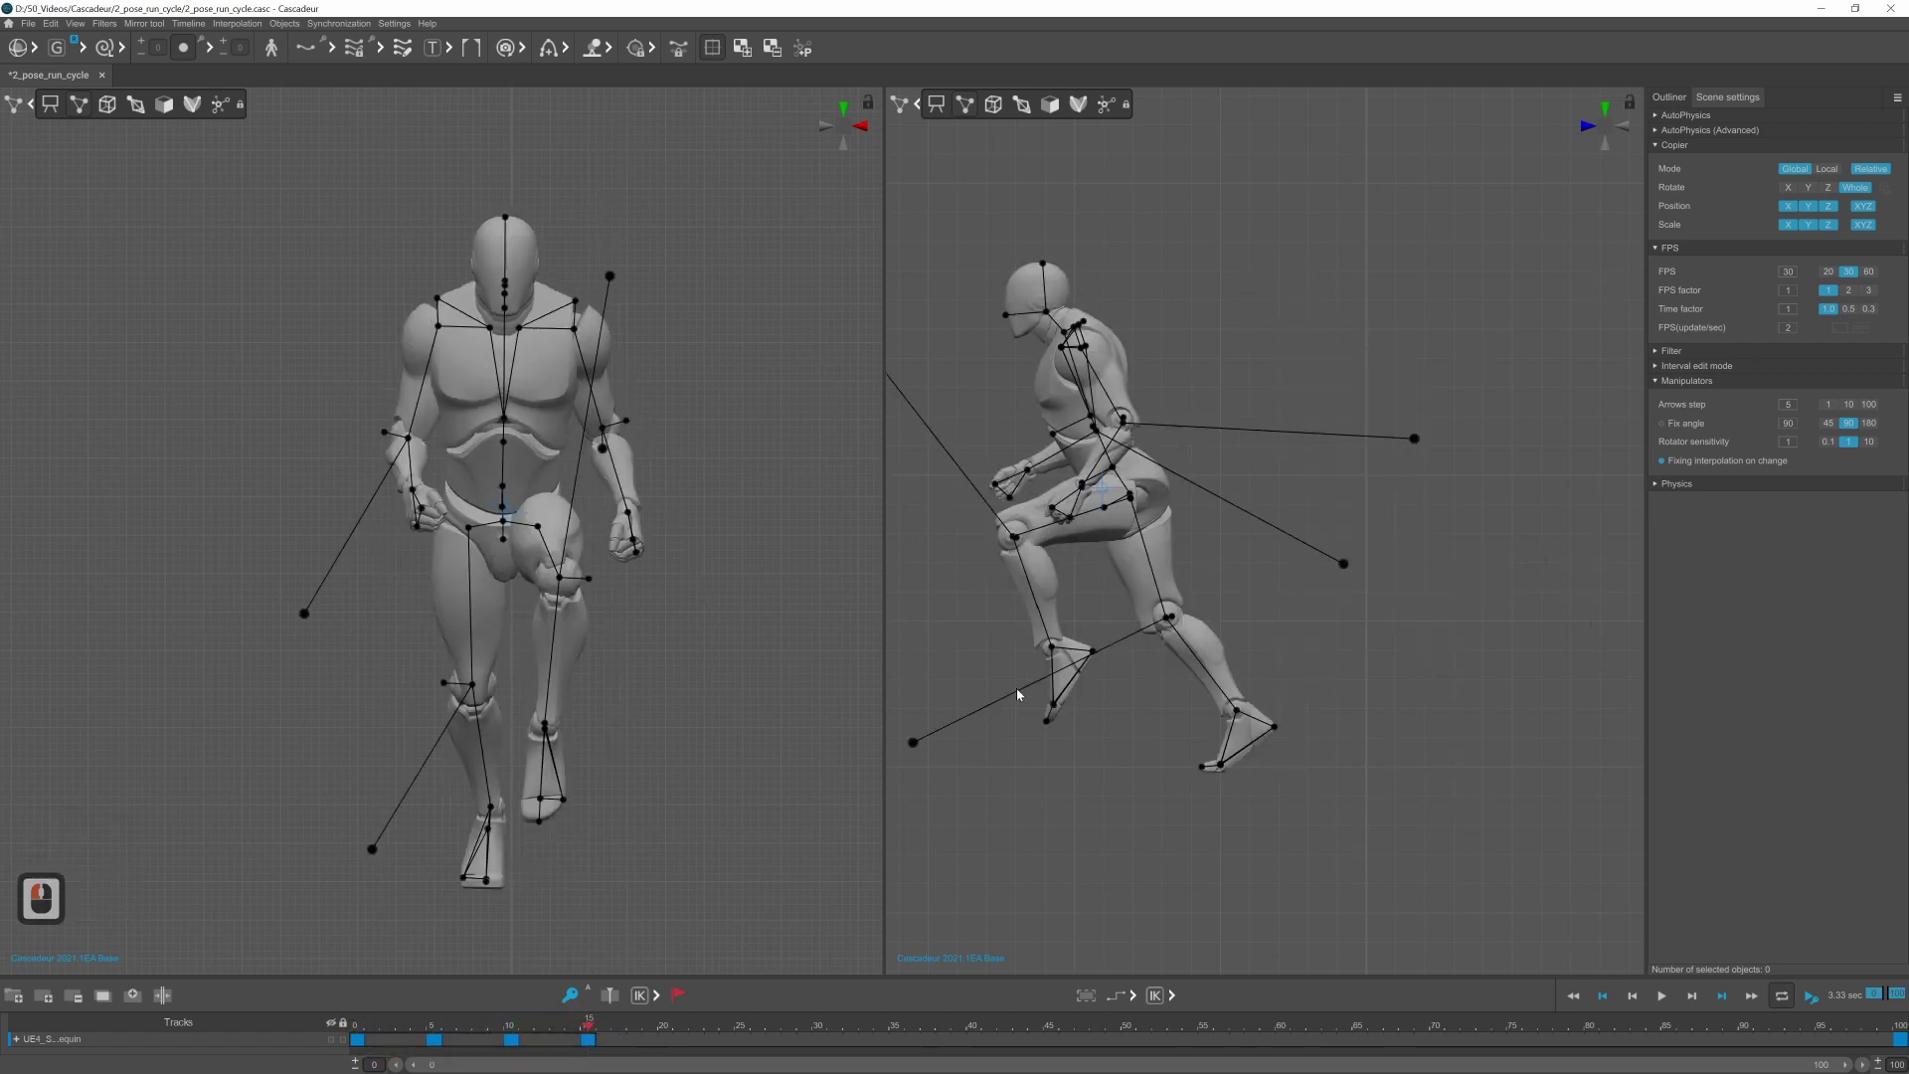
{"action": "left_click", "coordinate": [1110, 487]}
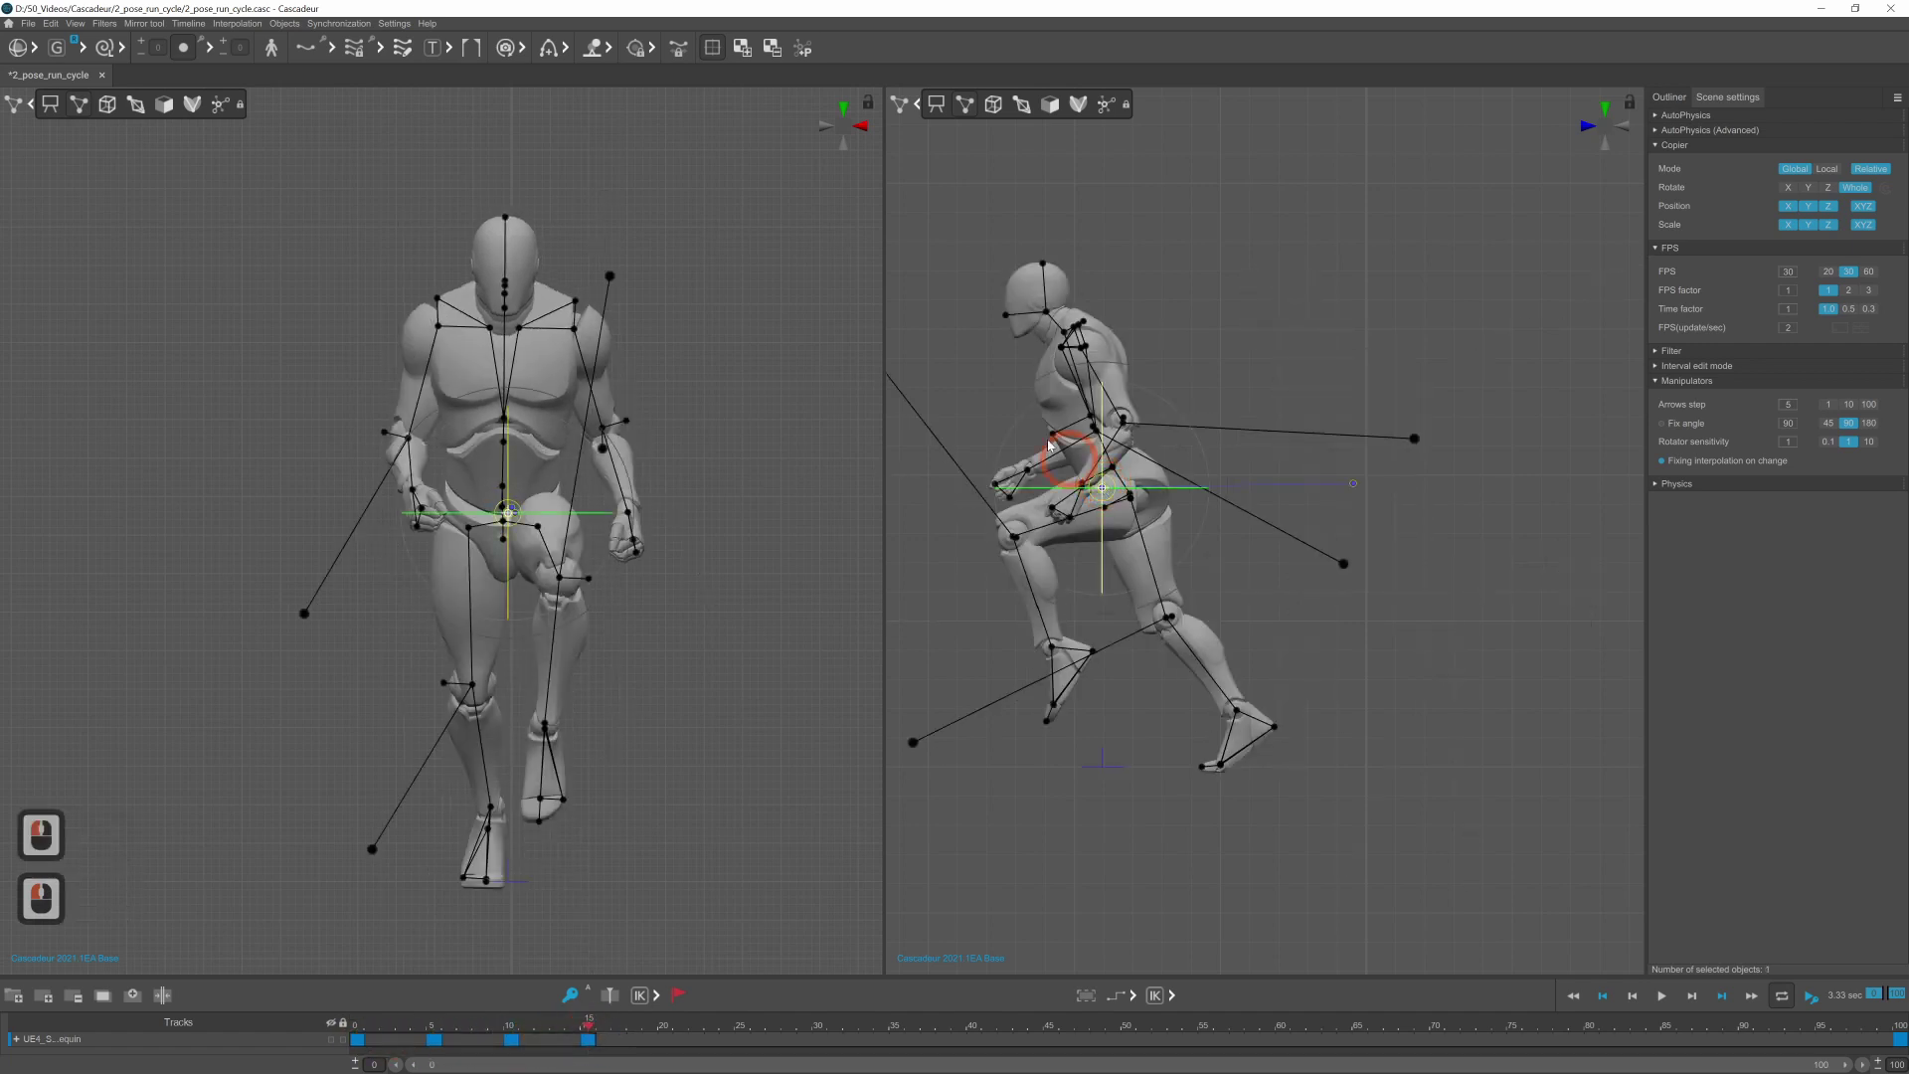
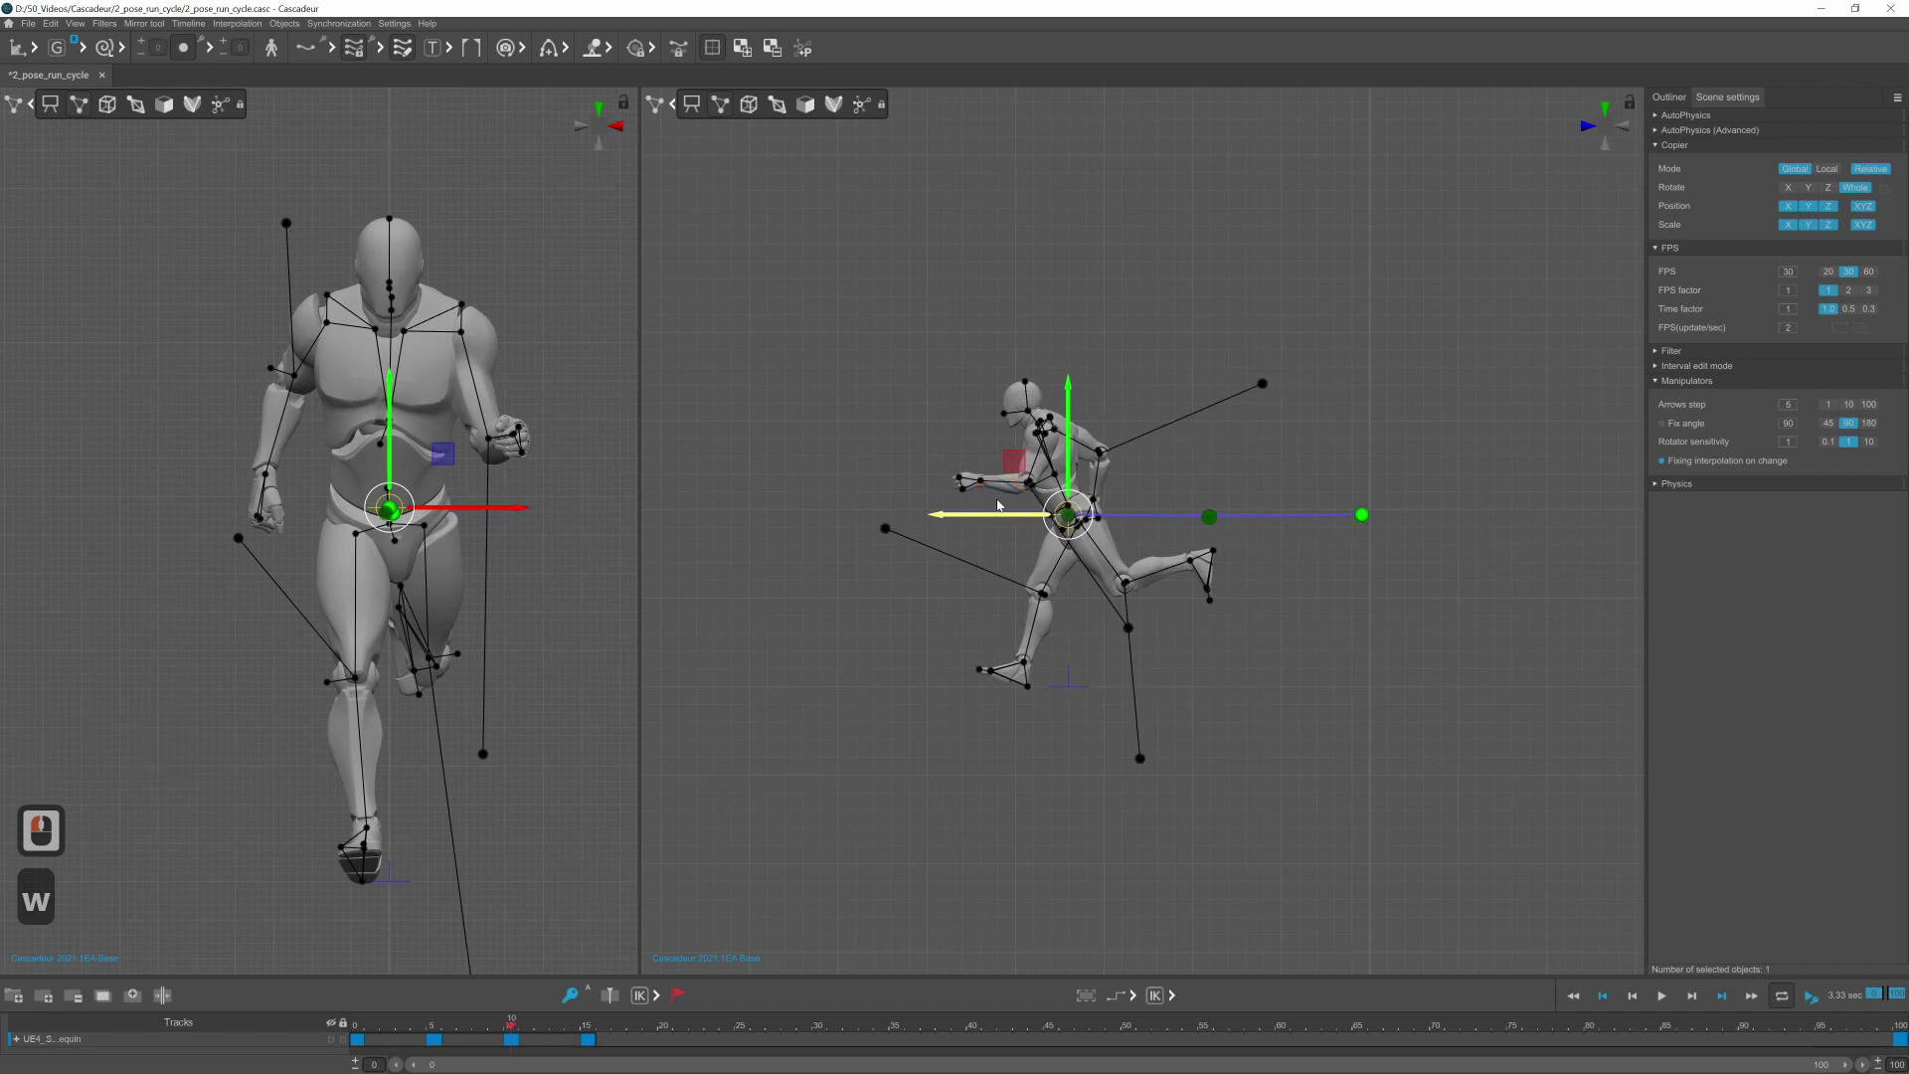
Step: Select the pelvis and the other body controllers on the key to be repositioned
{"action": "left_click", "coordinate": [1003, 504]}
{"action": "left_click", "coordinate": [593, 1028]}
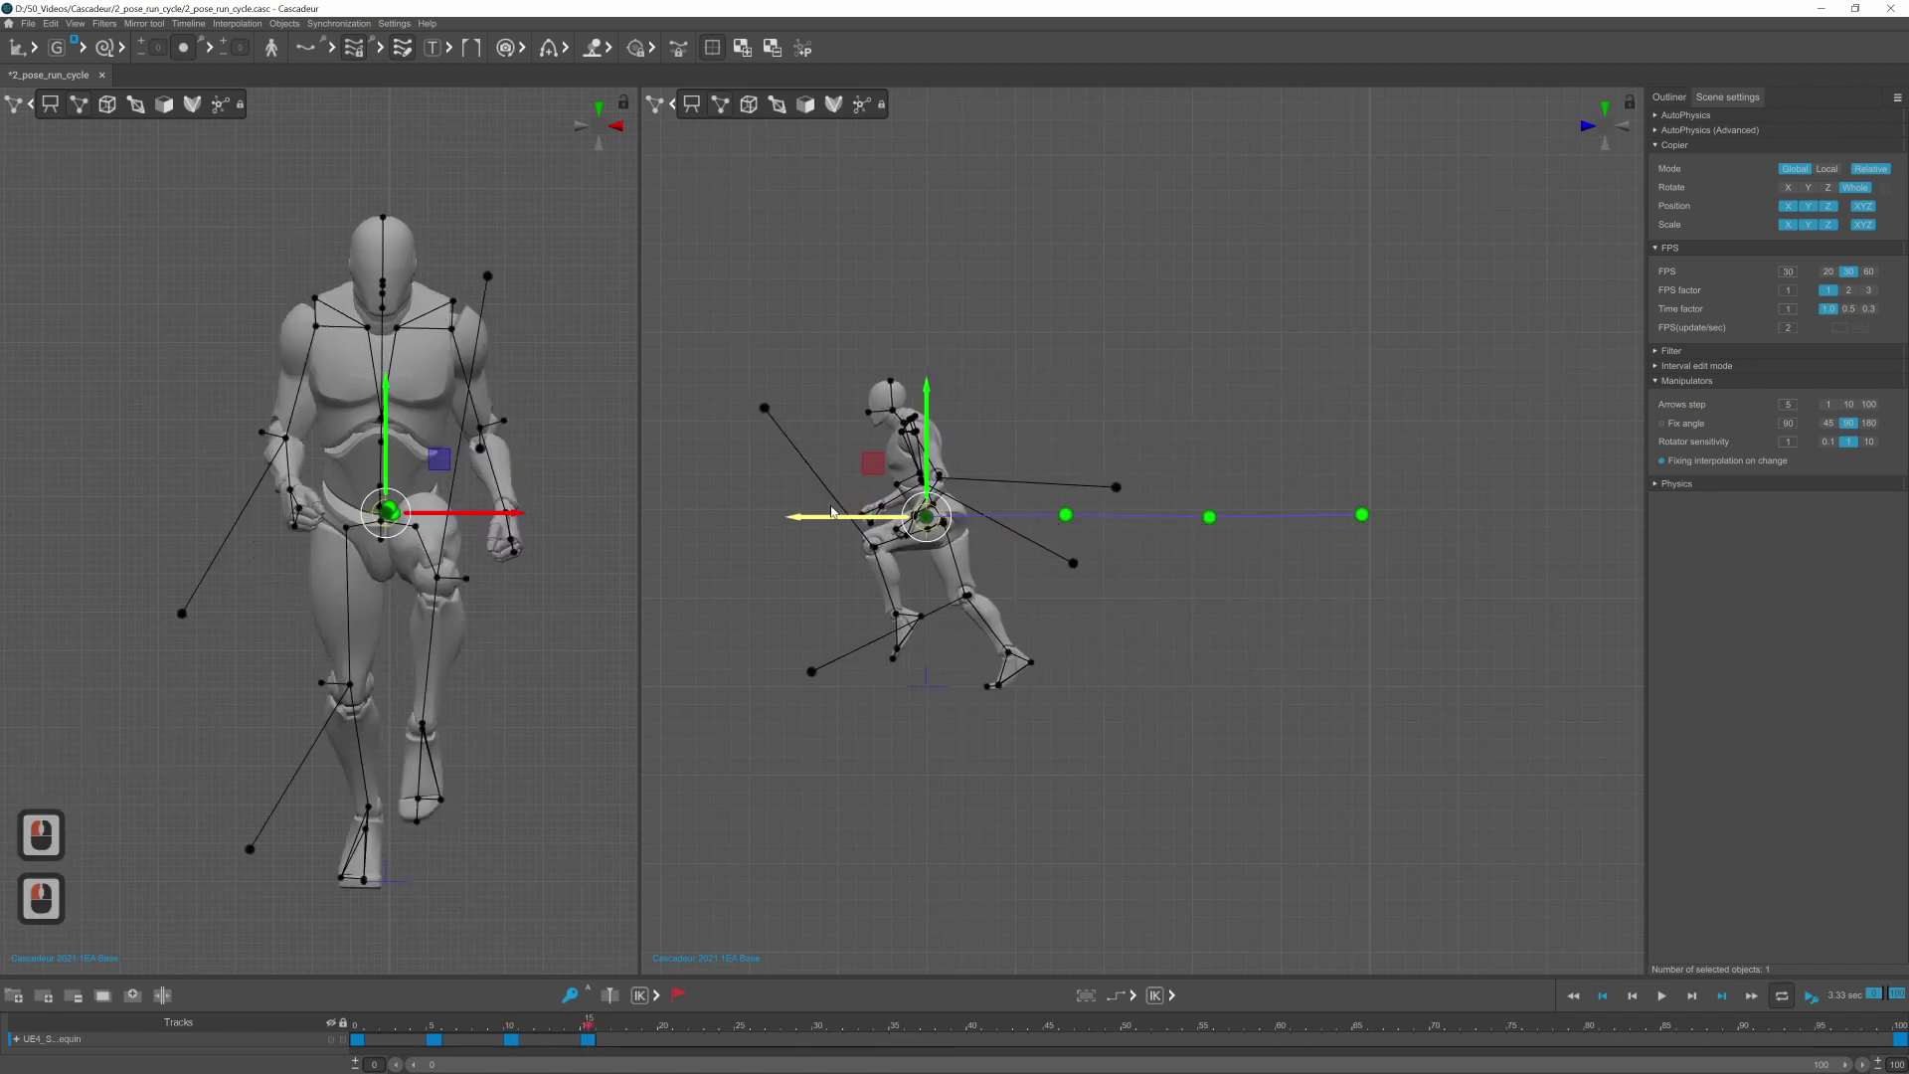
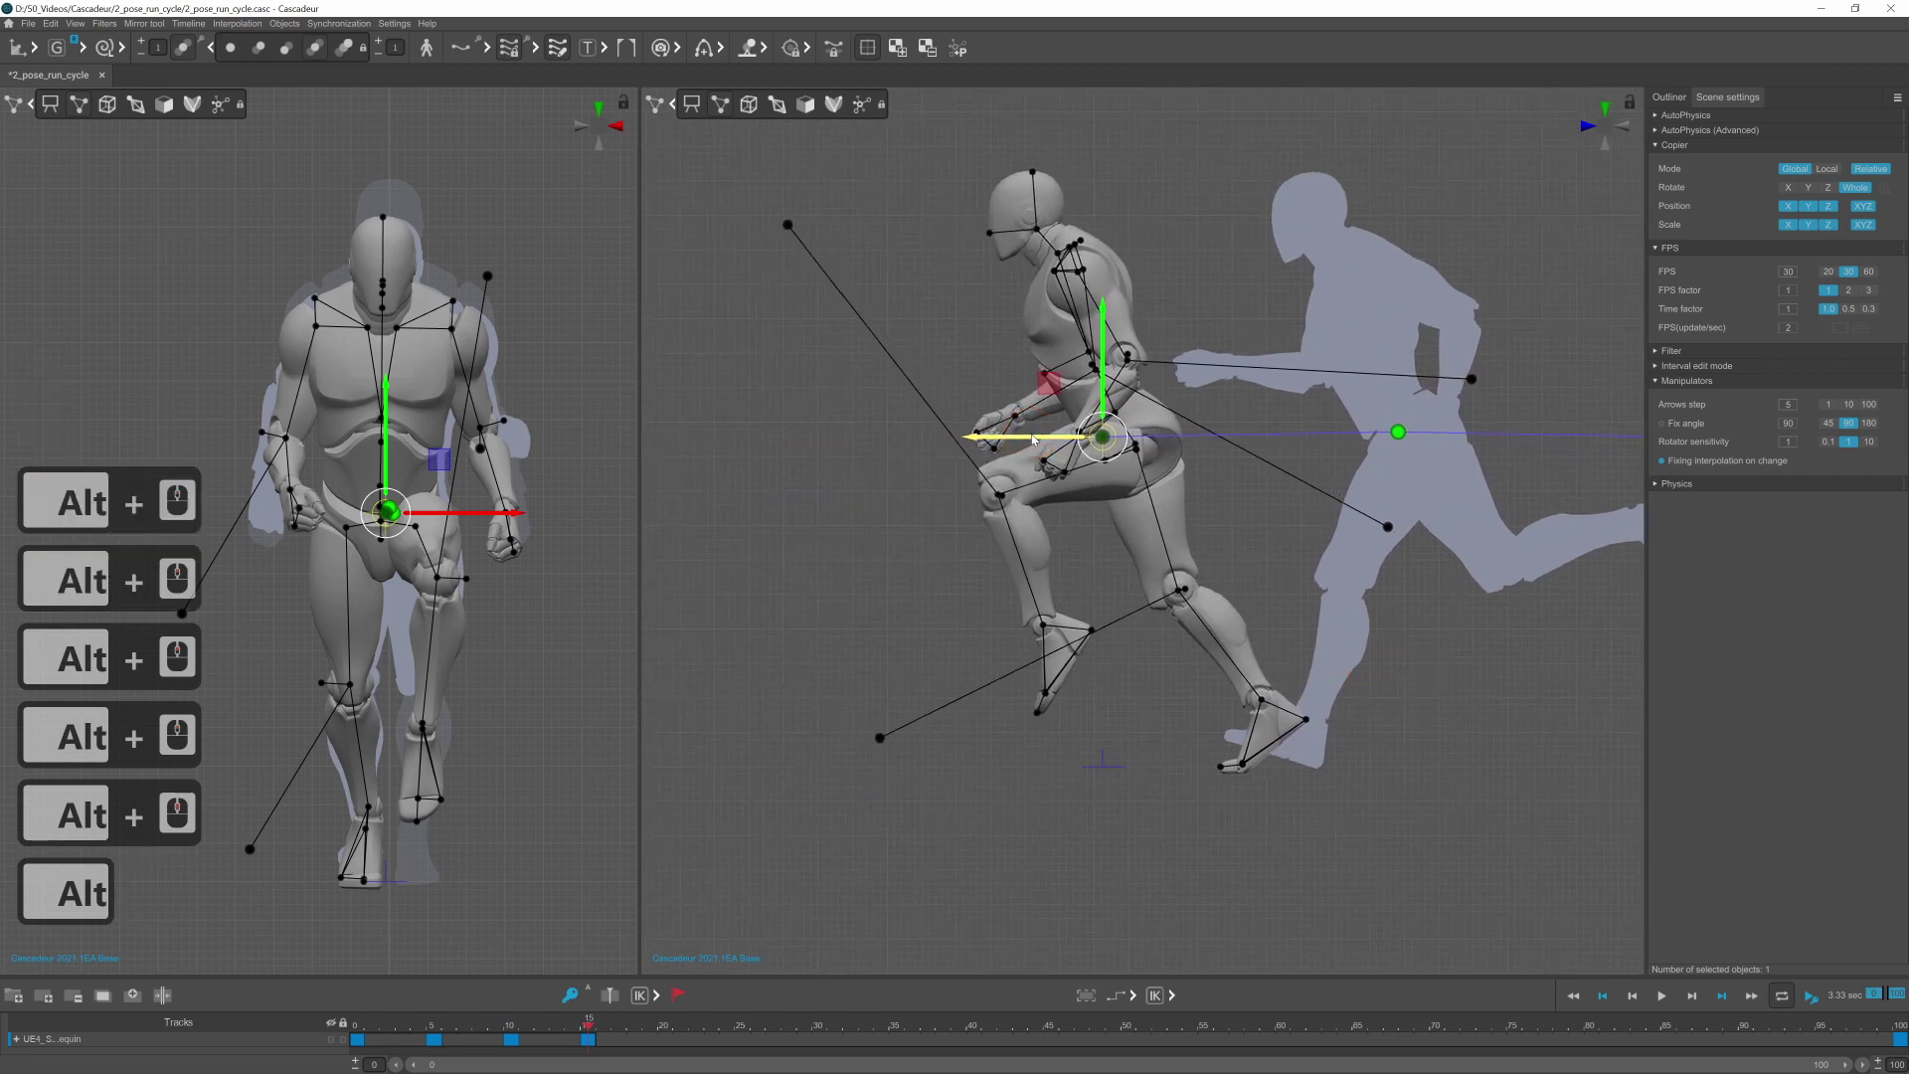
{"action": "left_click", "coordinate": [1038, 438]}
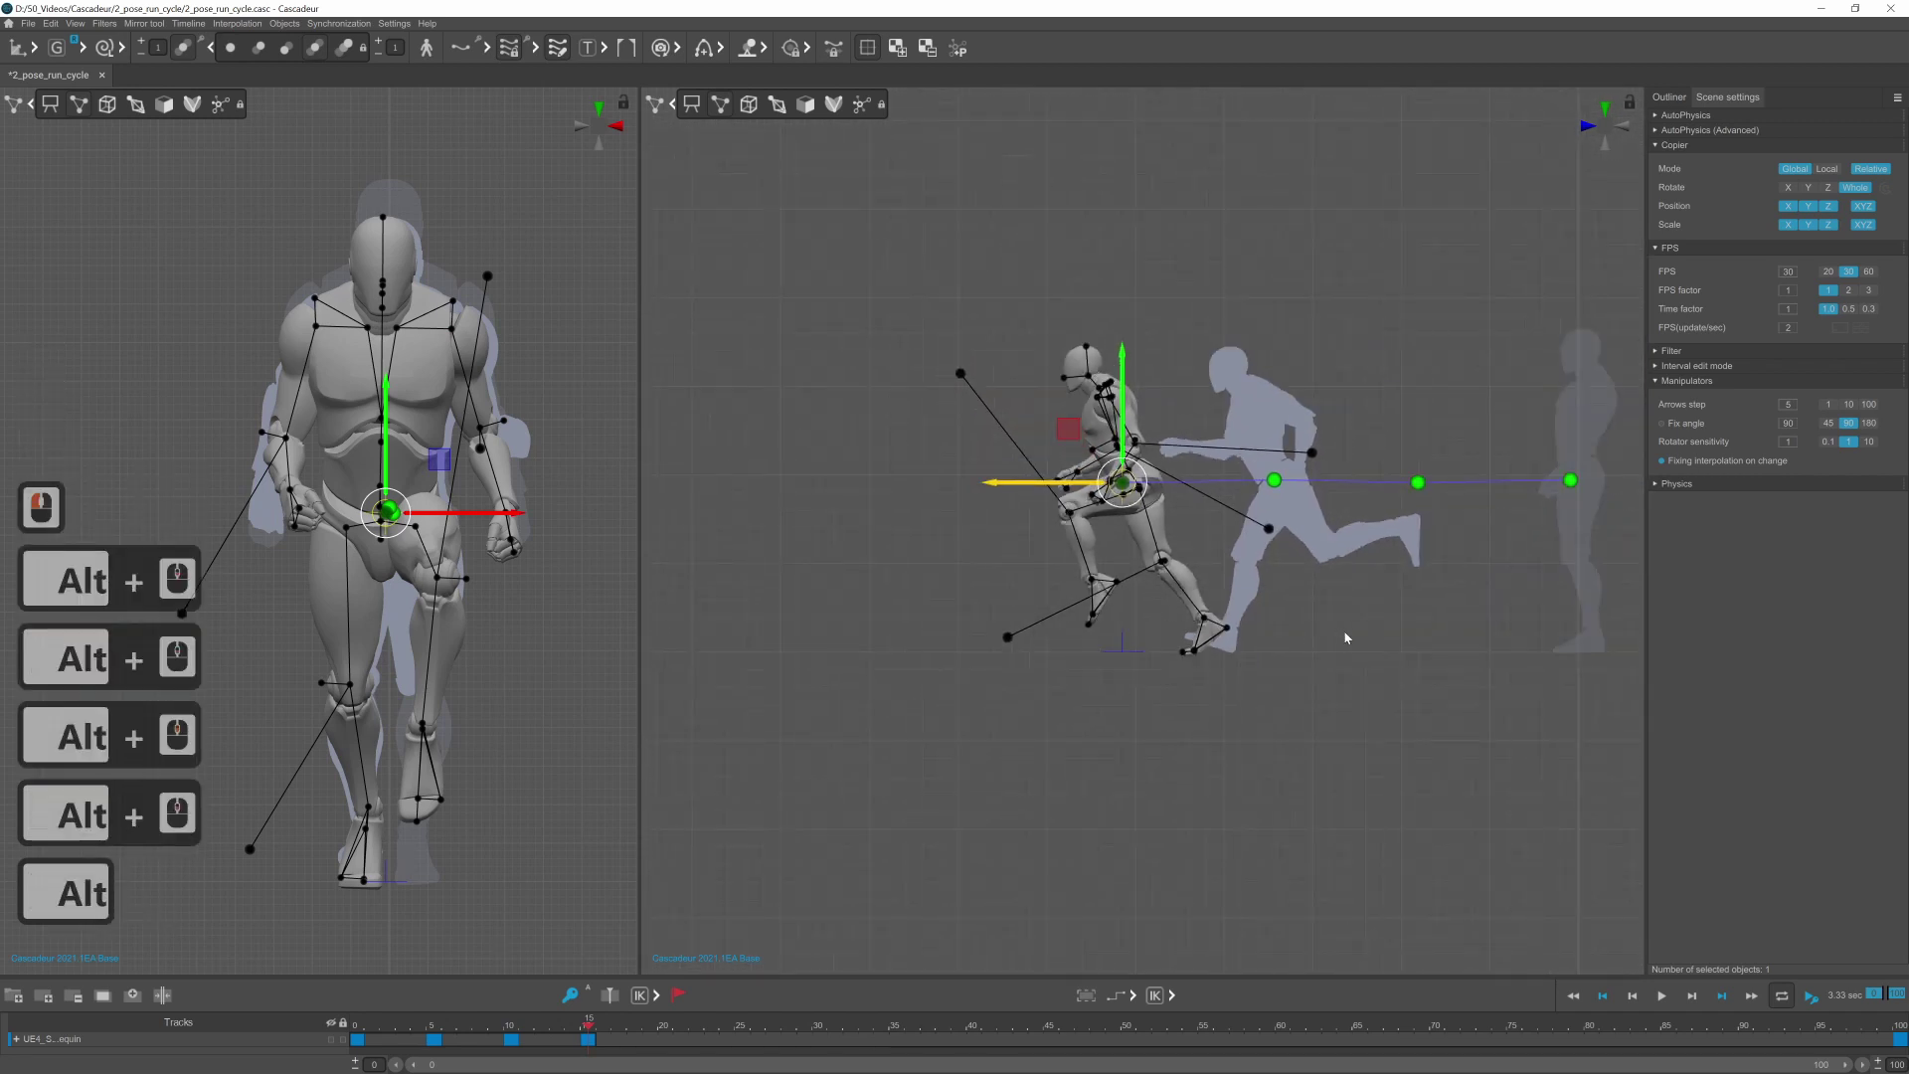
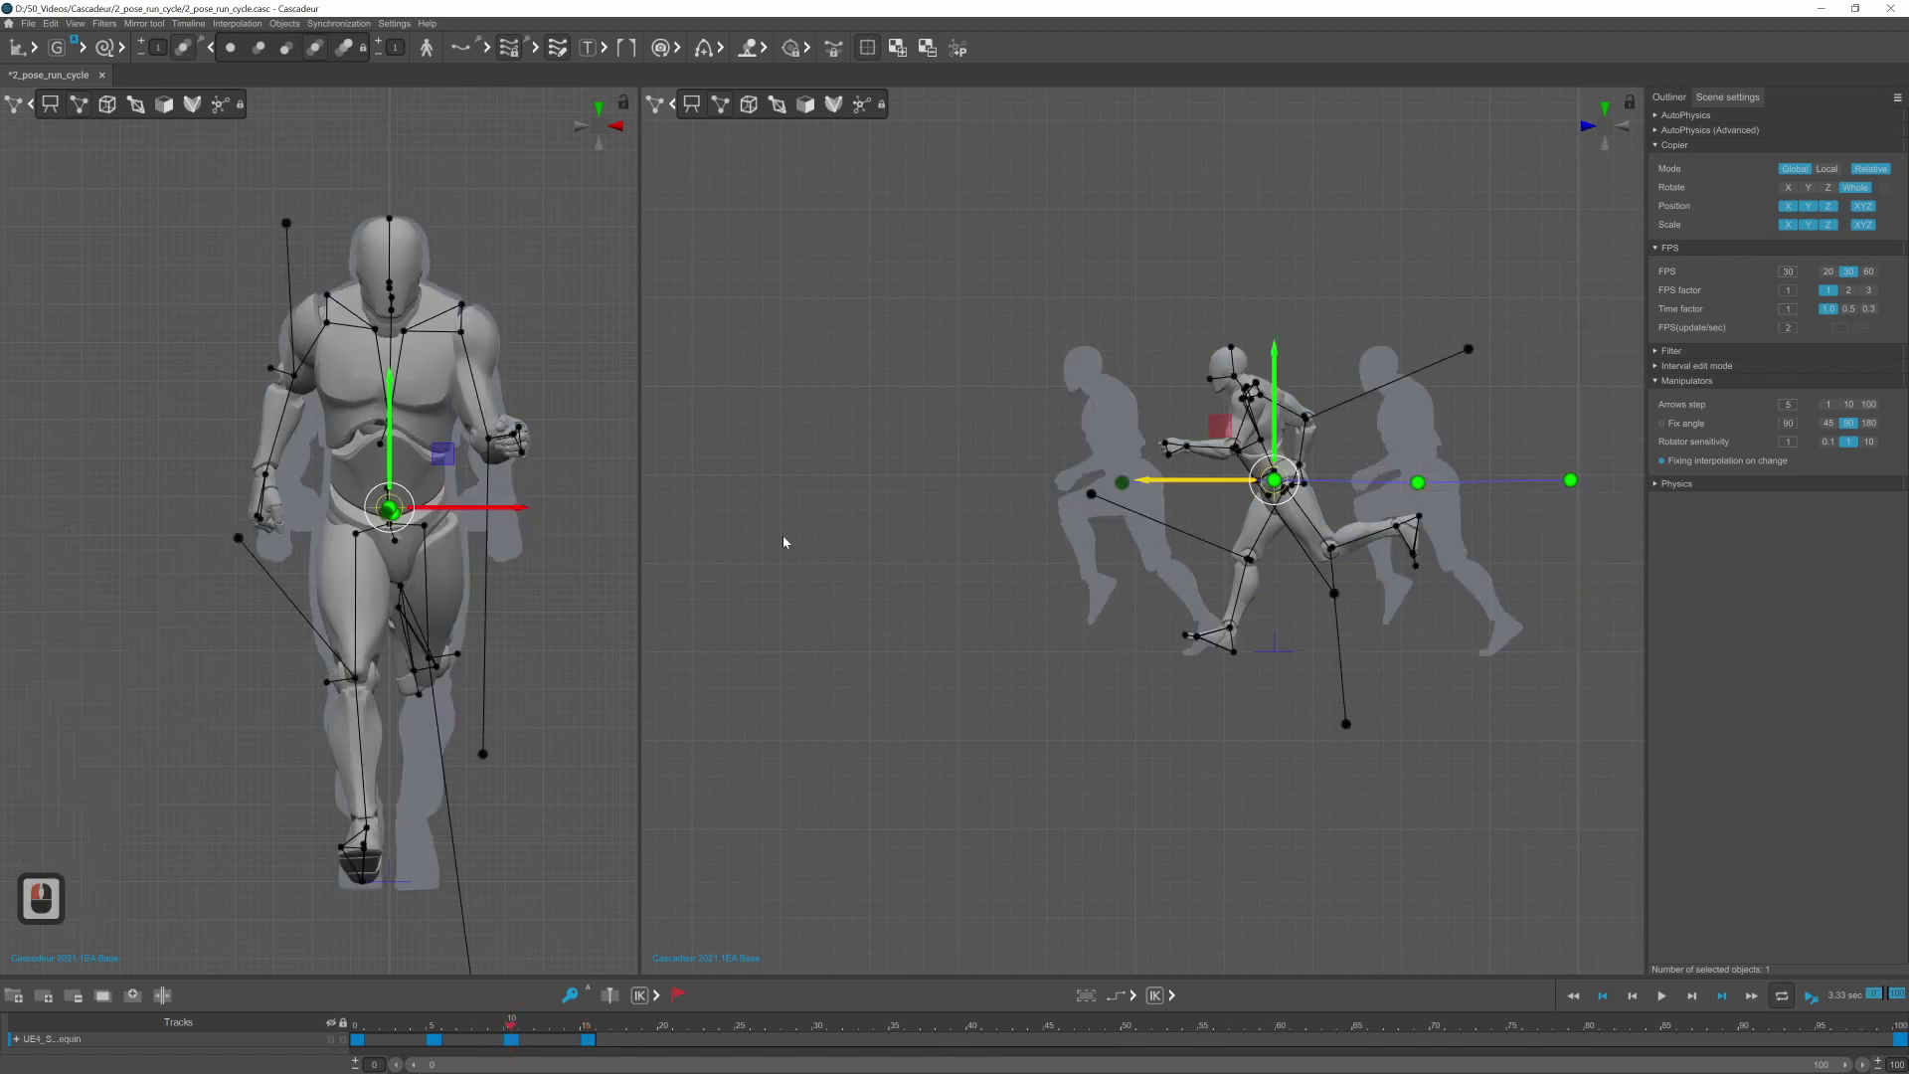
{"action": "left_click", "coordinate": [931, 464]}
{"action": "left_click", "coordinate": [1333, 577]}
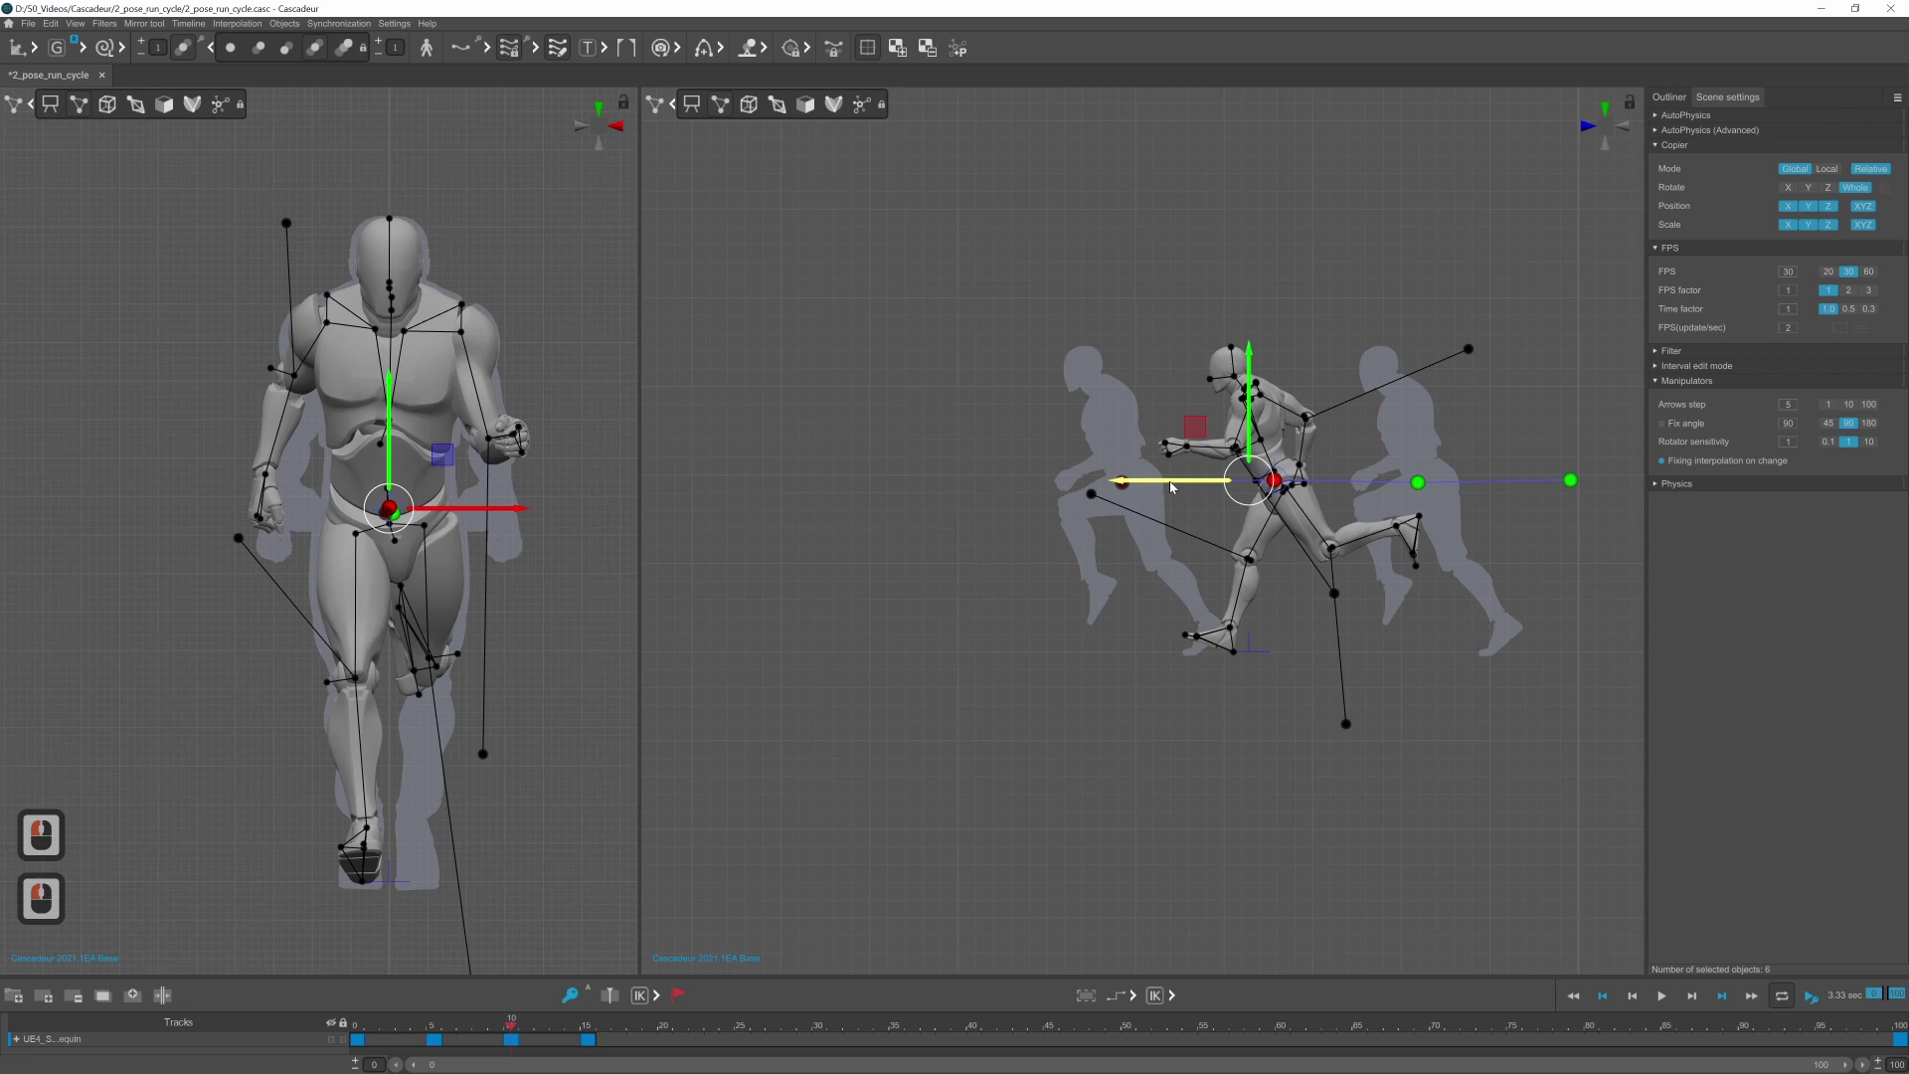
Step: Move the pose backward along X until it sits between the ghosted neighbouring poses
{"action": "left_click", "coordinate": [1165, 485]}
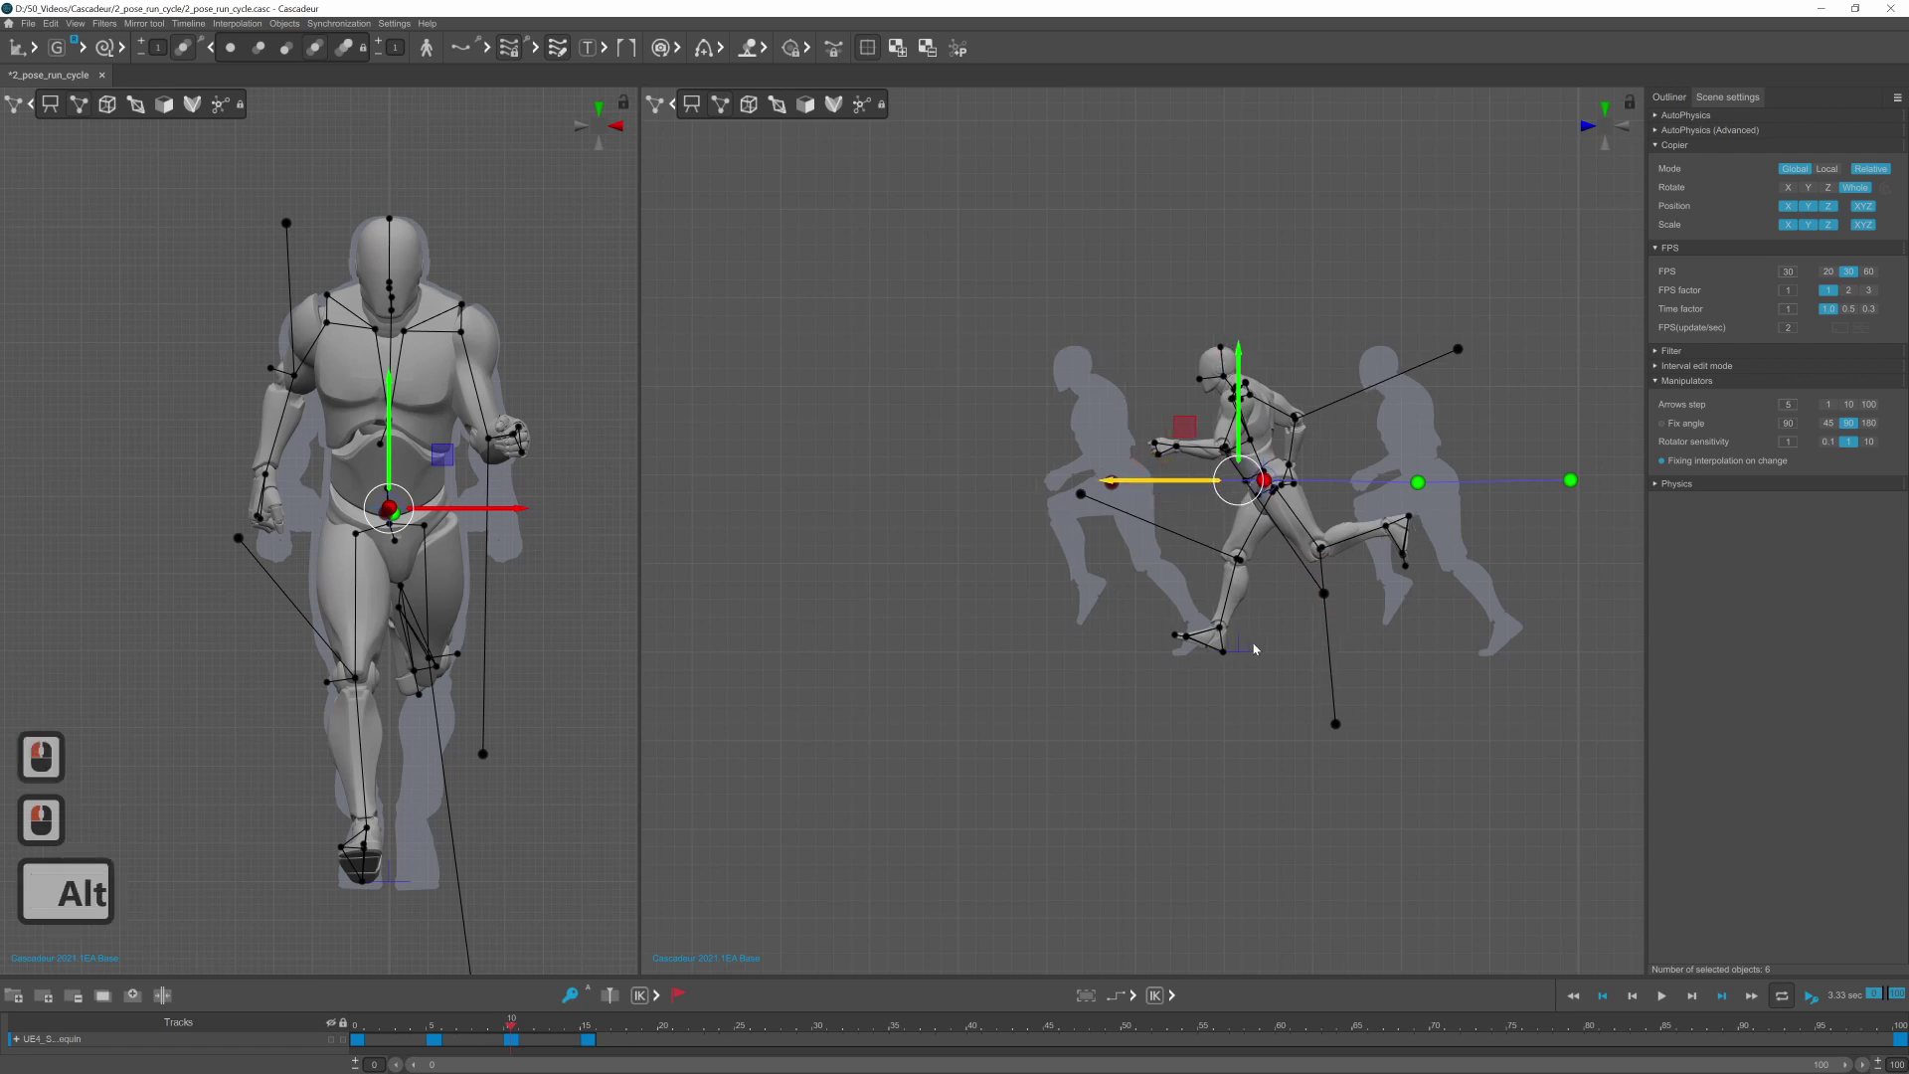
{"action": "left_click", "coordinate": [1181, 648]}
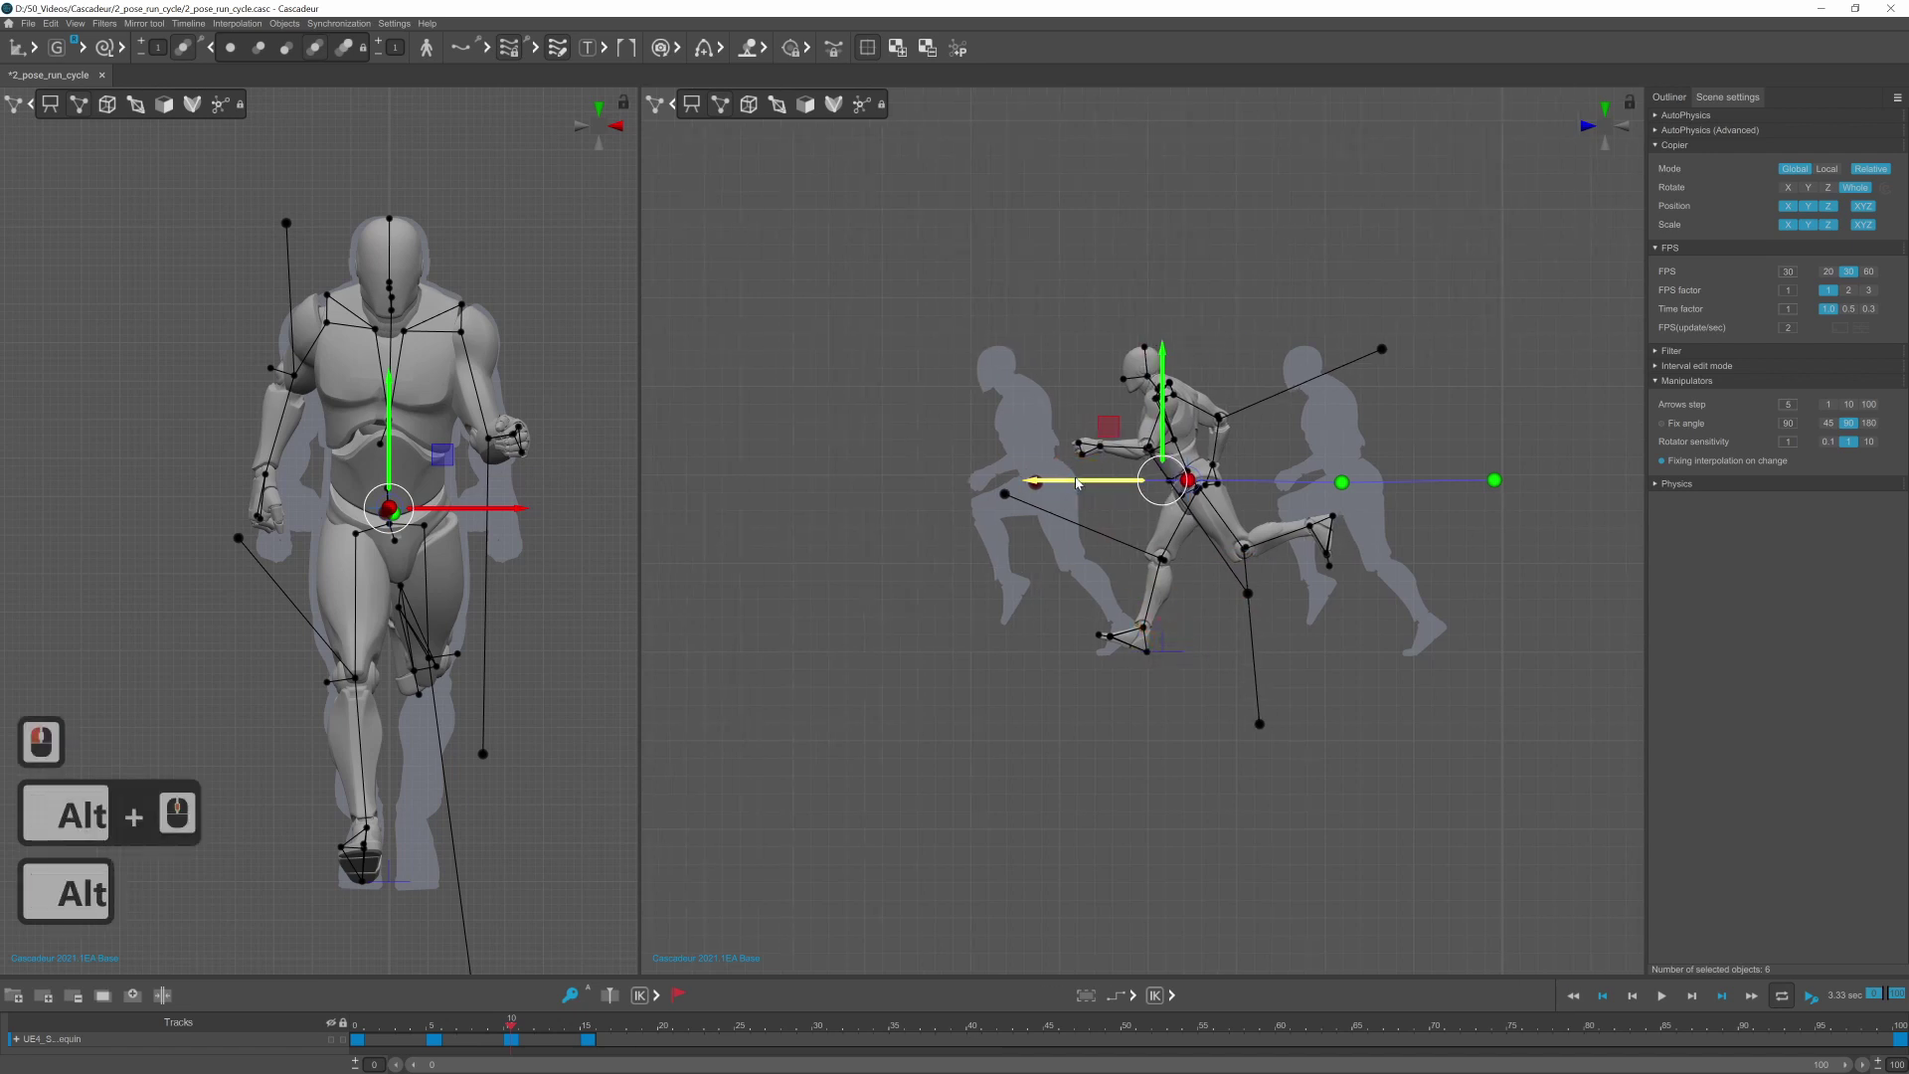
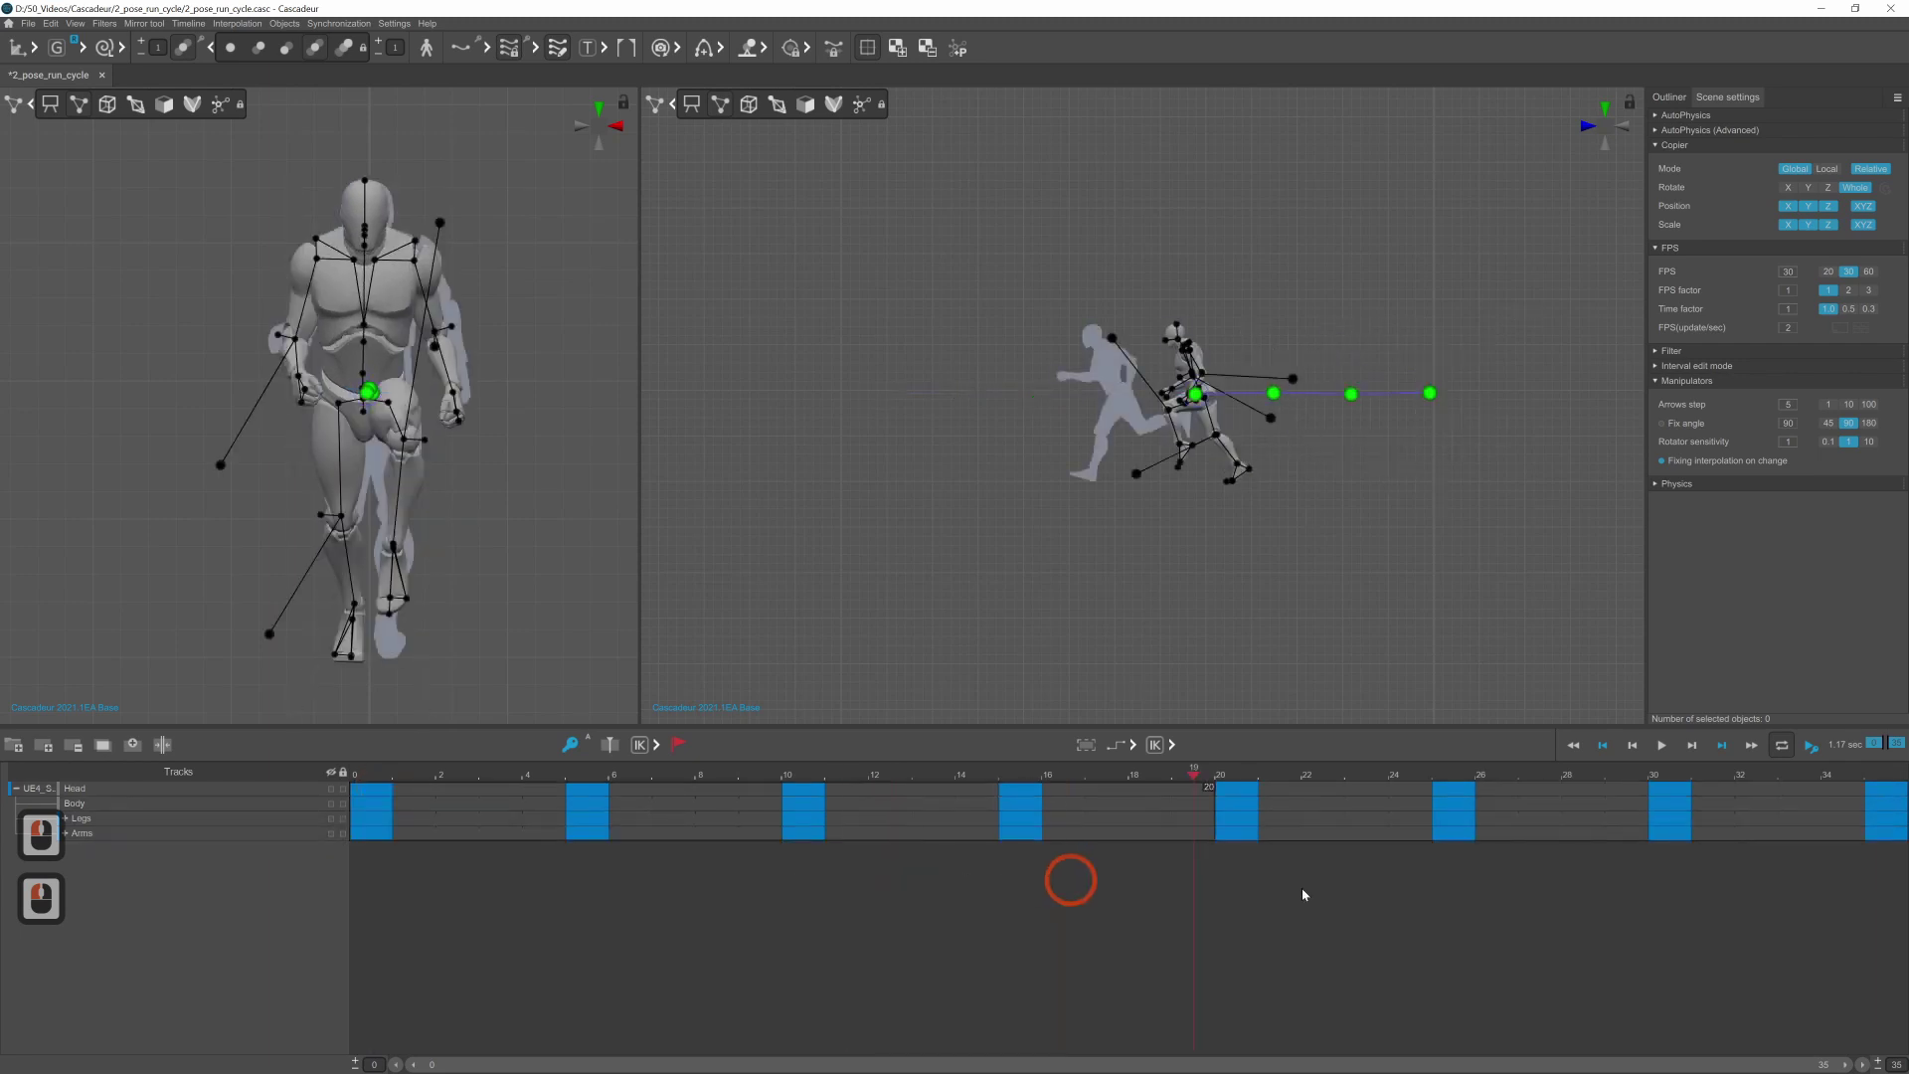
Step: Jump to the last frame of the cycle before applying AutoPhysics
{"action": "left_click", "coordinate": [1815, 892]}
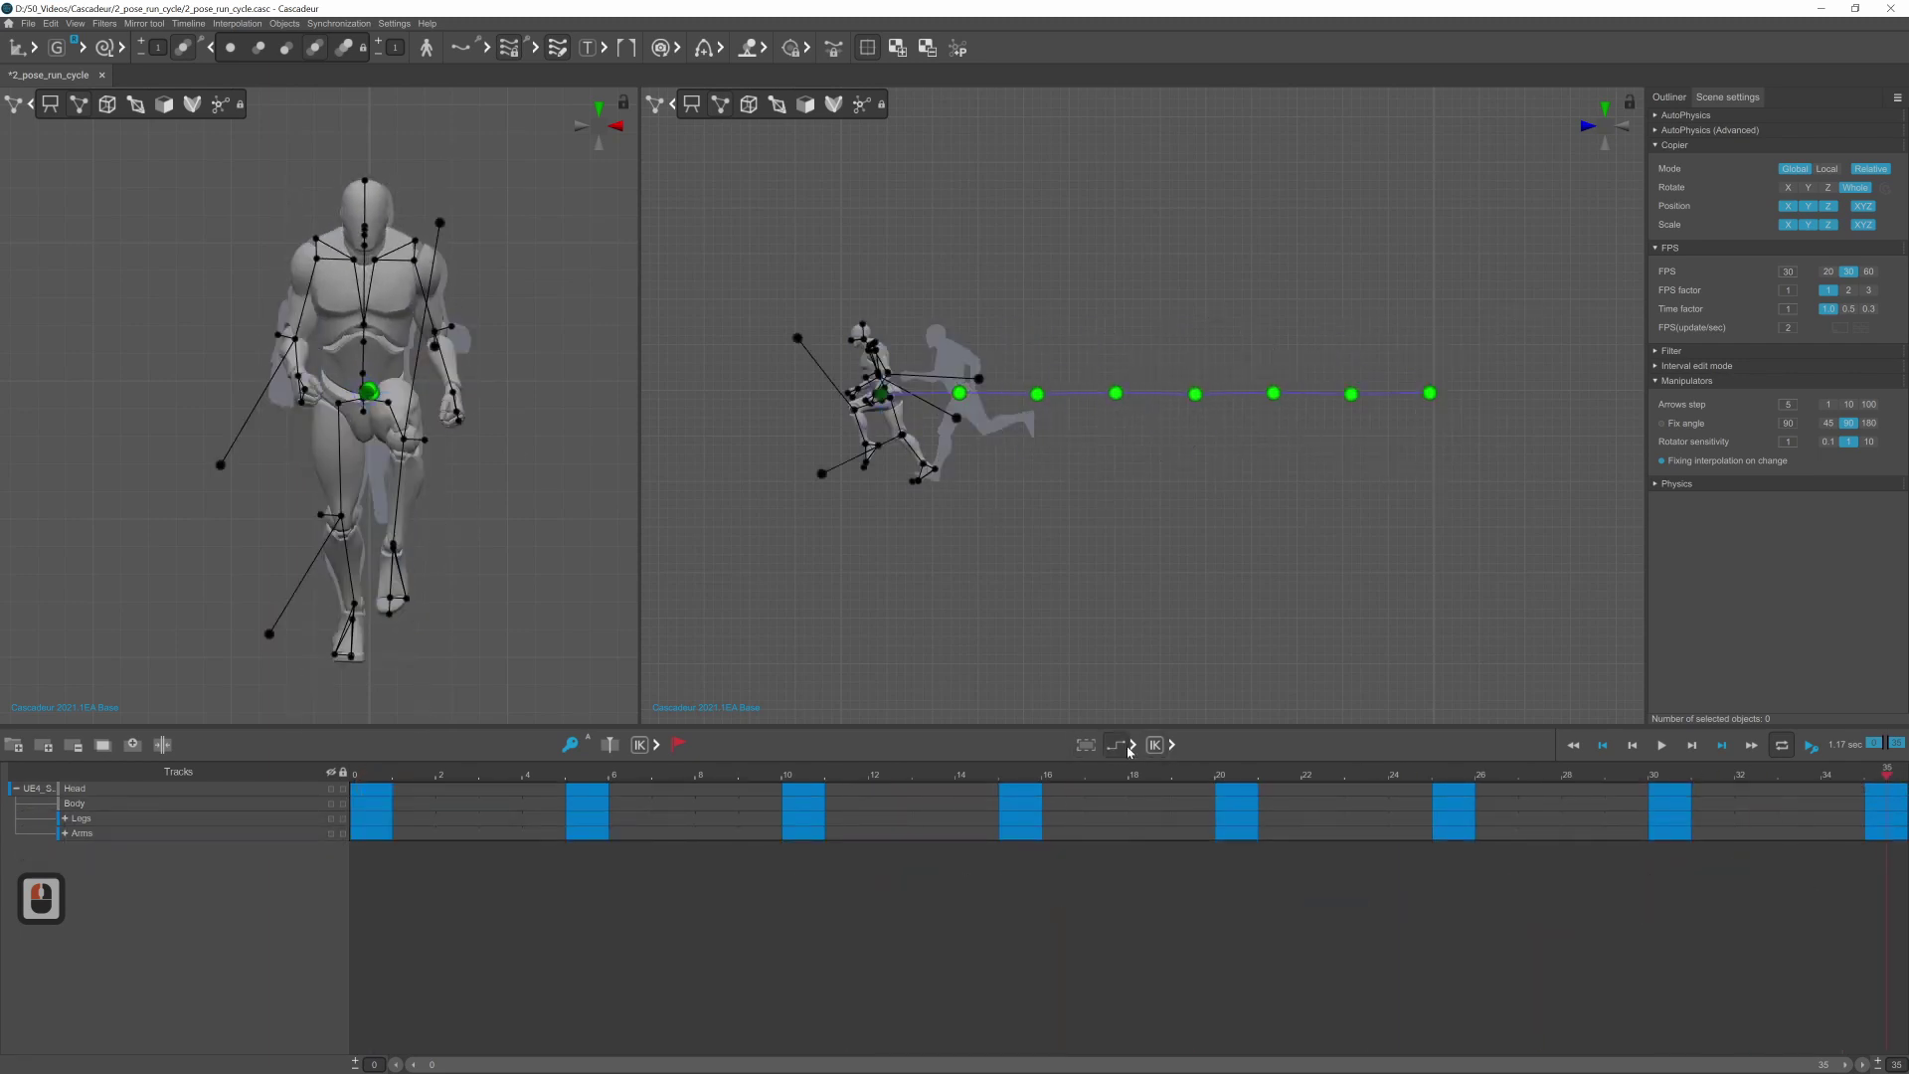
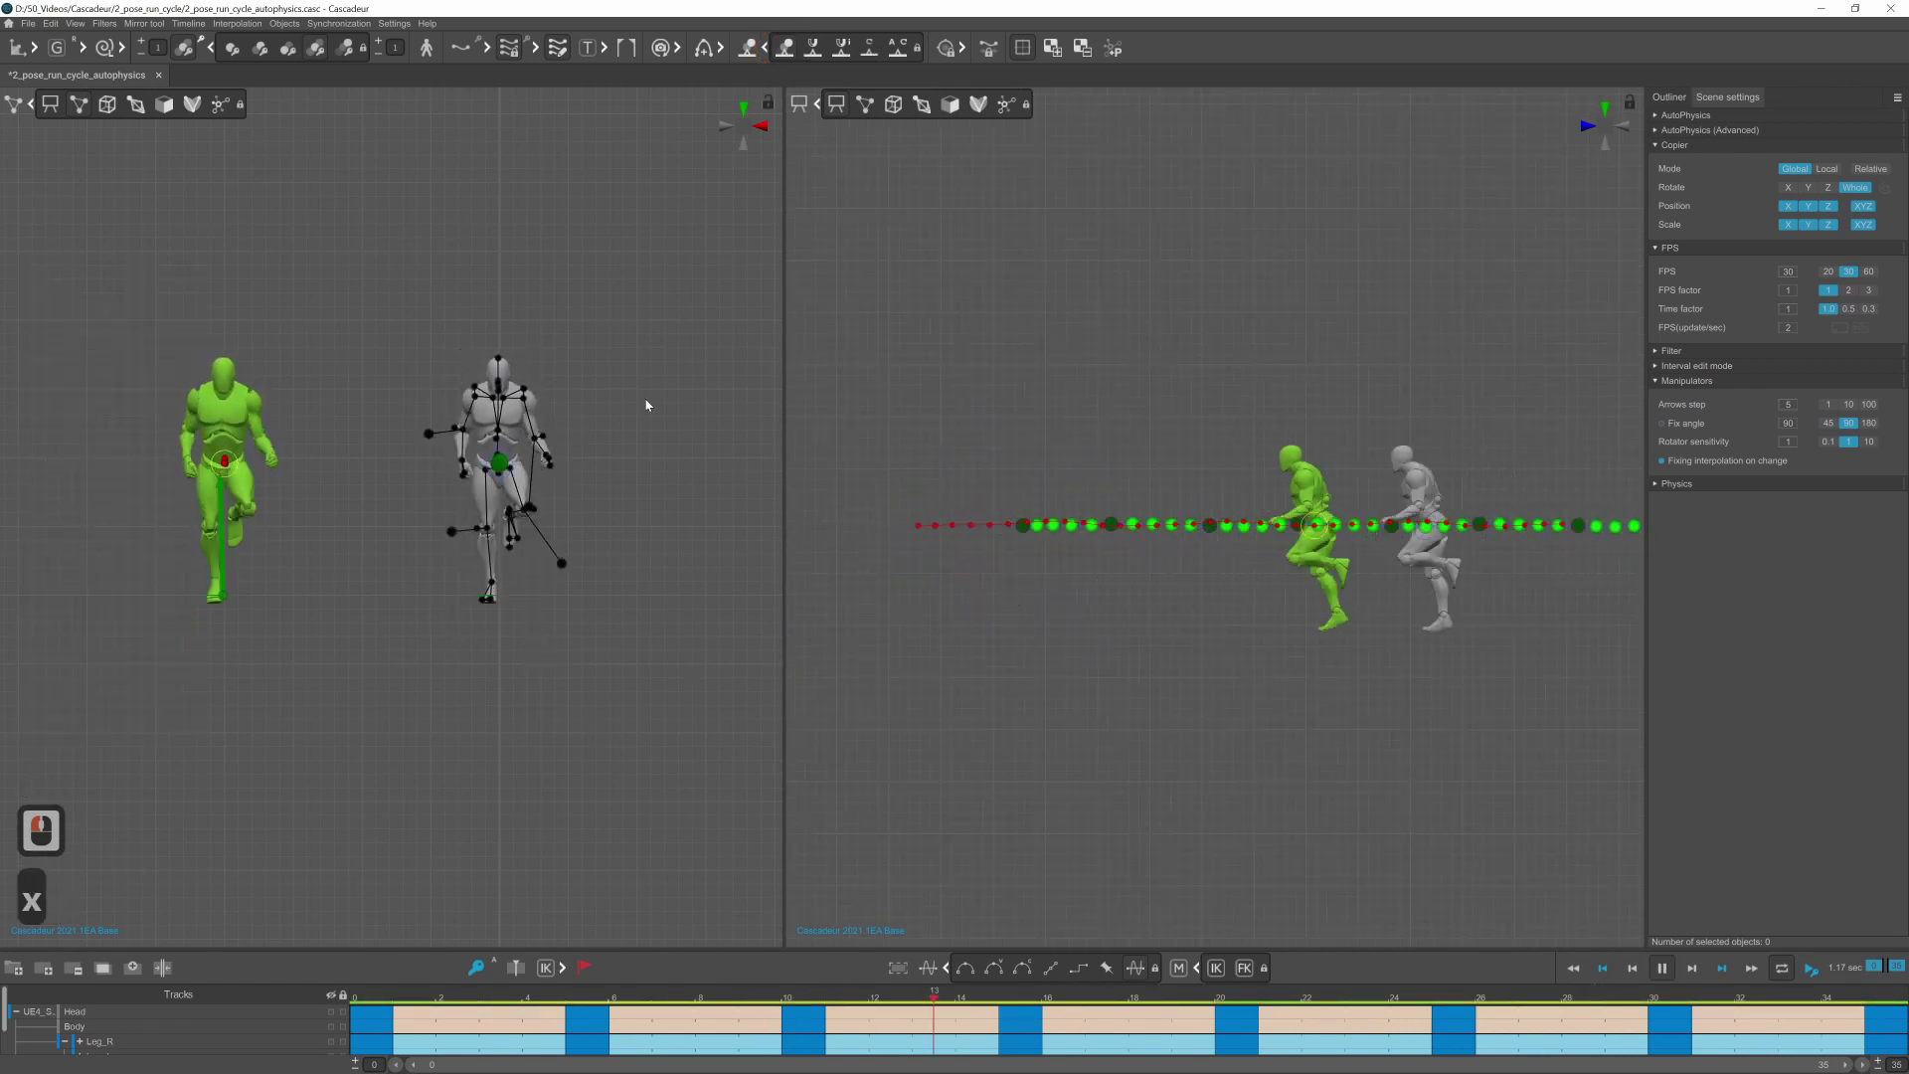
Step: Stop playback and snap the animation keys to the AutoPhysics result
{"action": "key", "text": "x"}
{"action": "middle_click", "coordinate": [971, 270]}
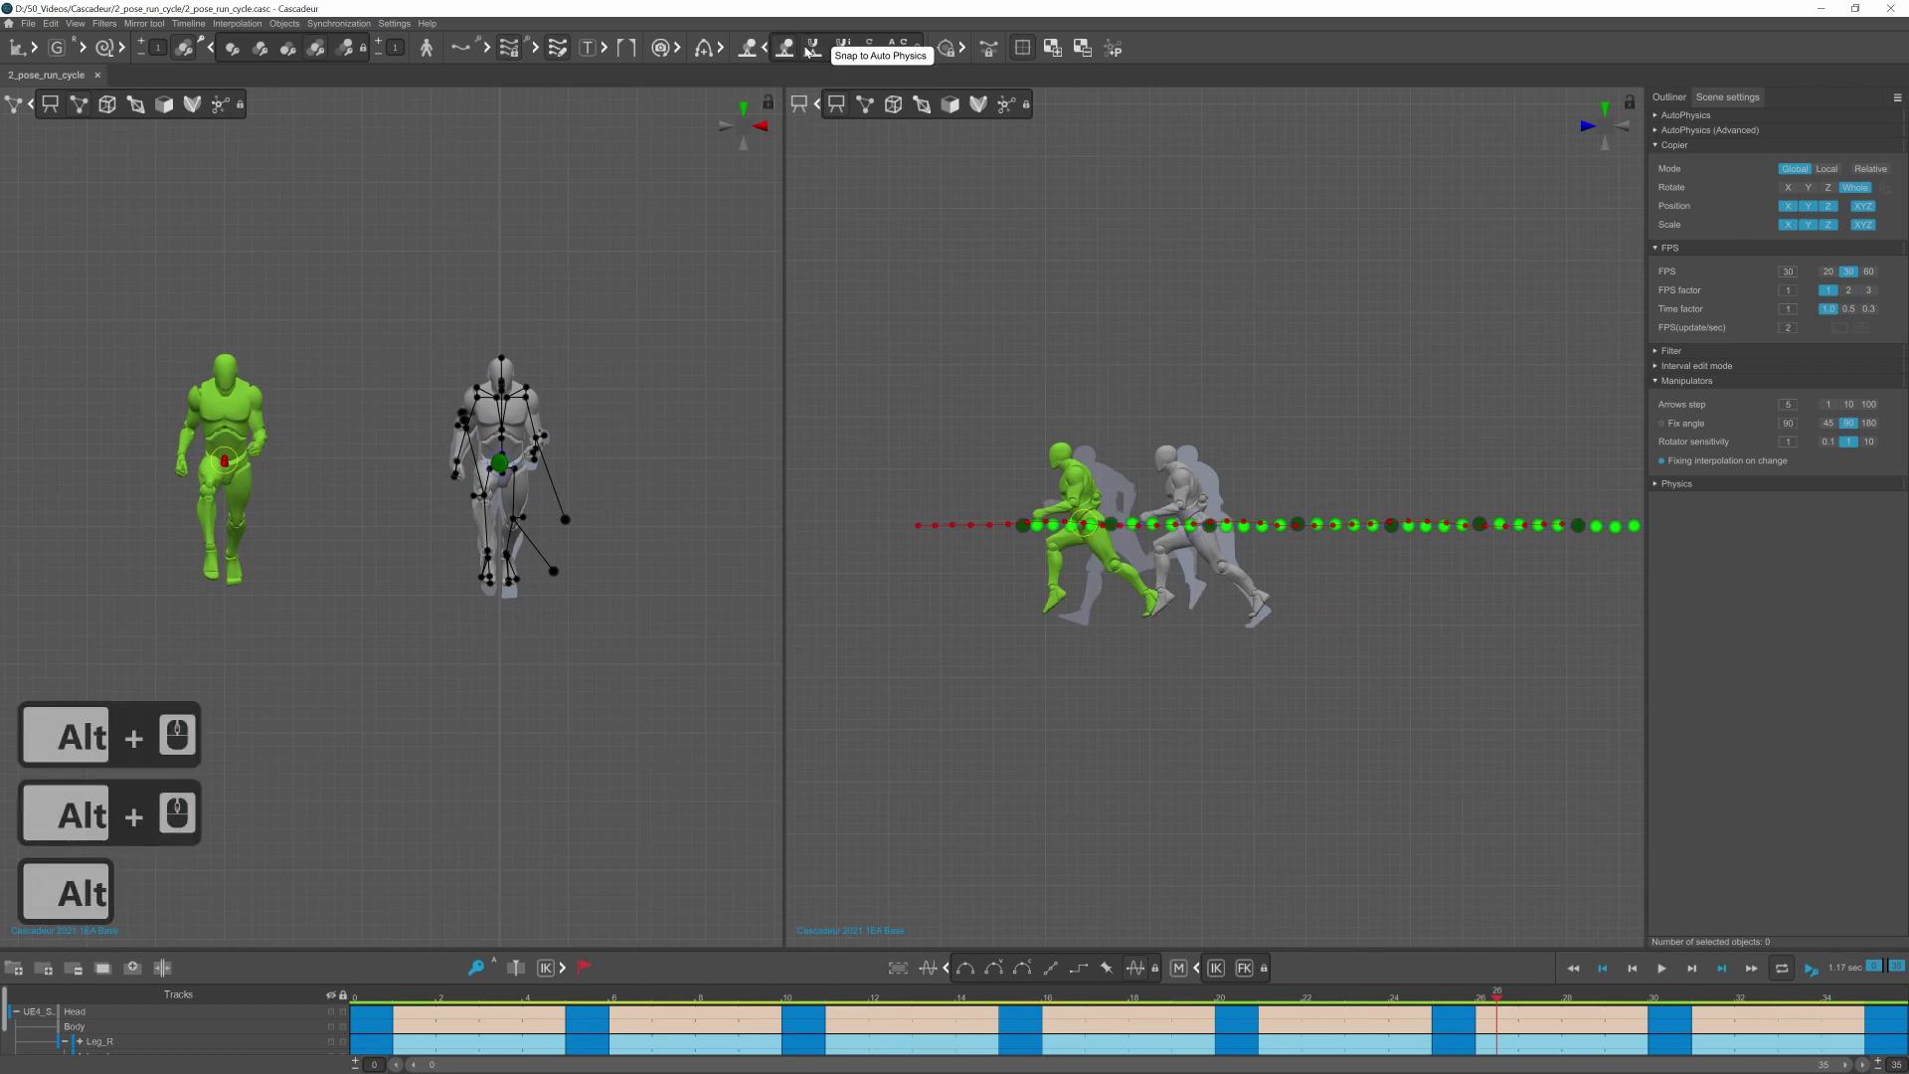
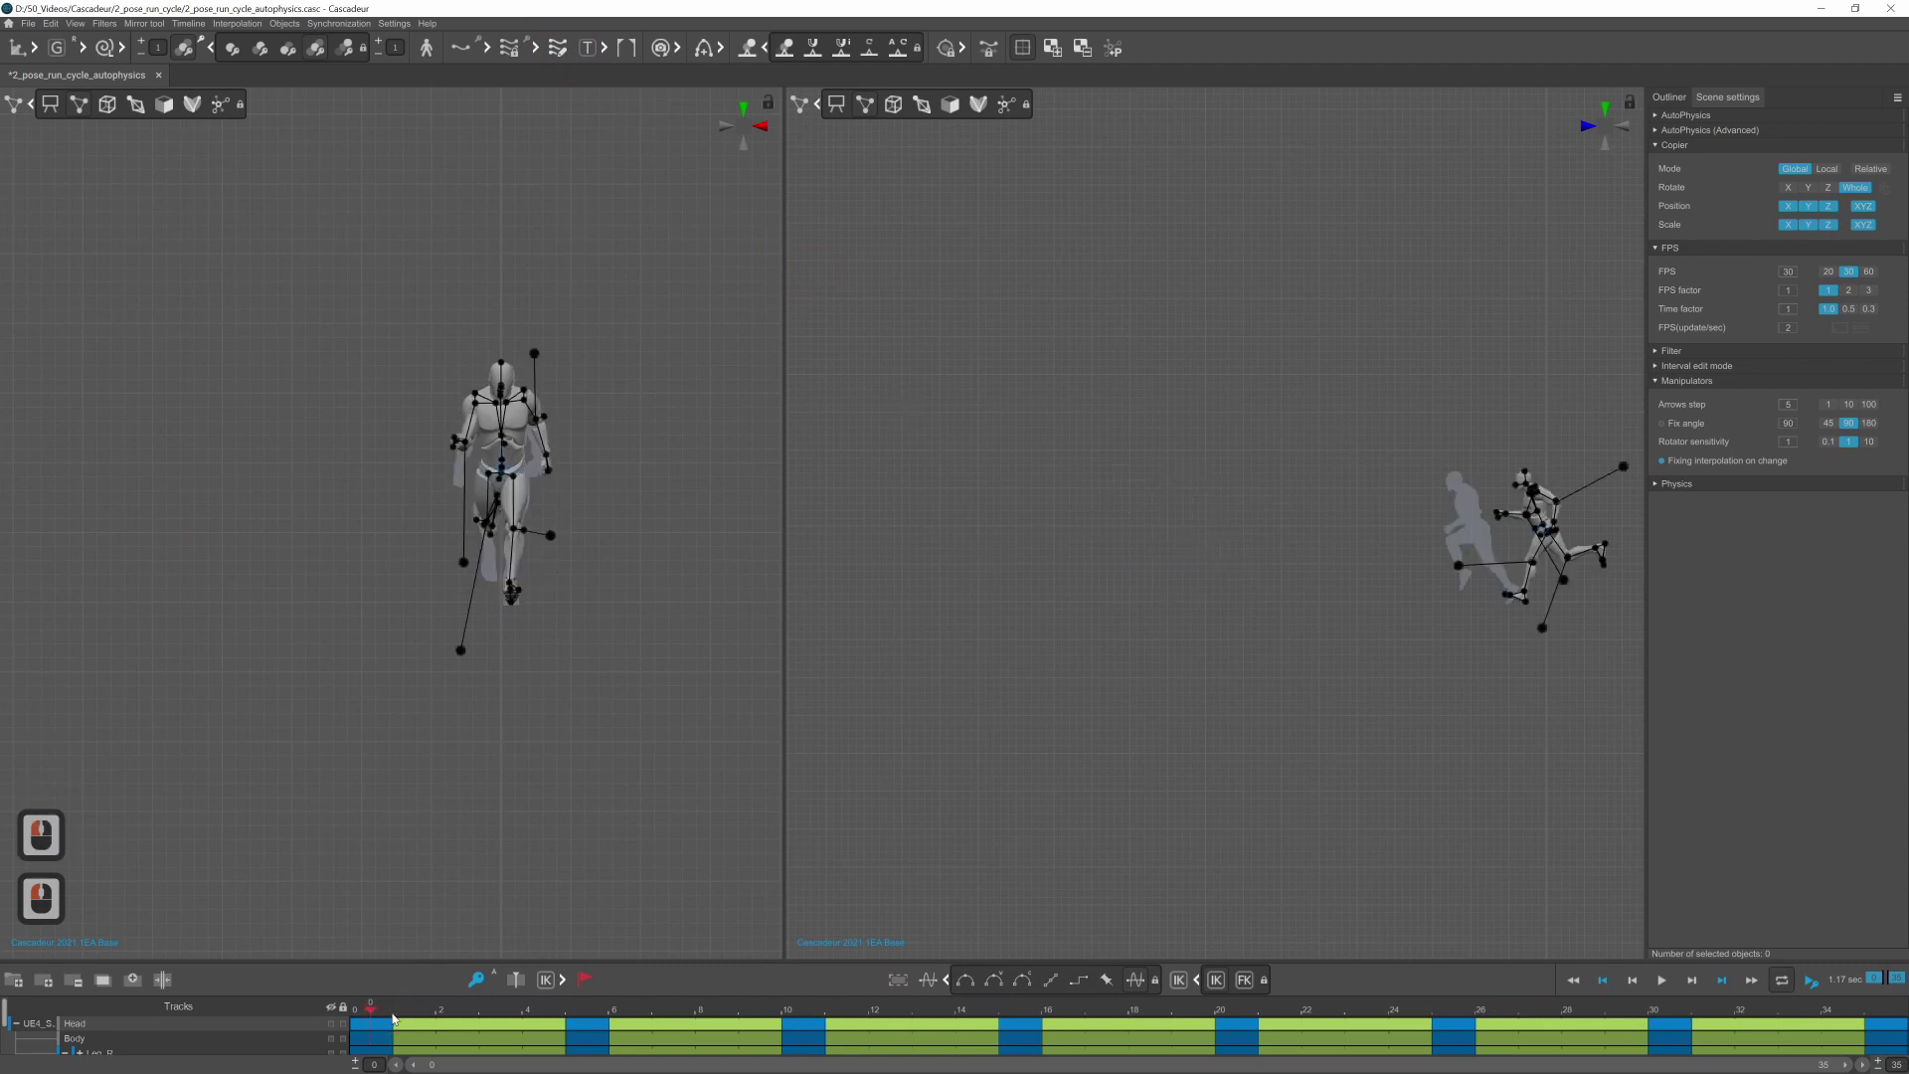
Step: Select the pelvis positions on all 36 frames and scale them to zero along X so the run stays in place
{"action": "key", "text": "8"}
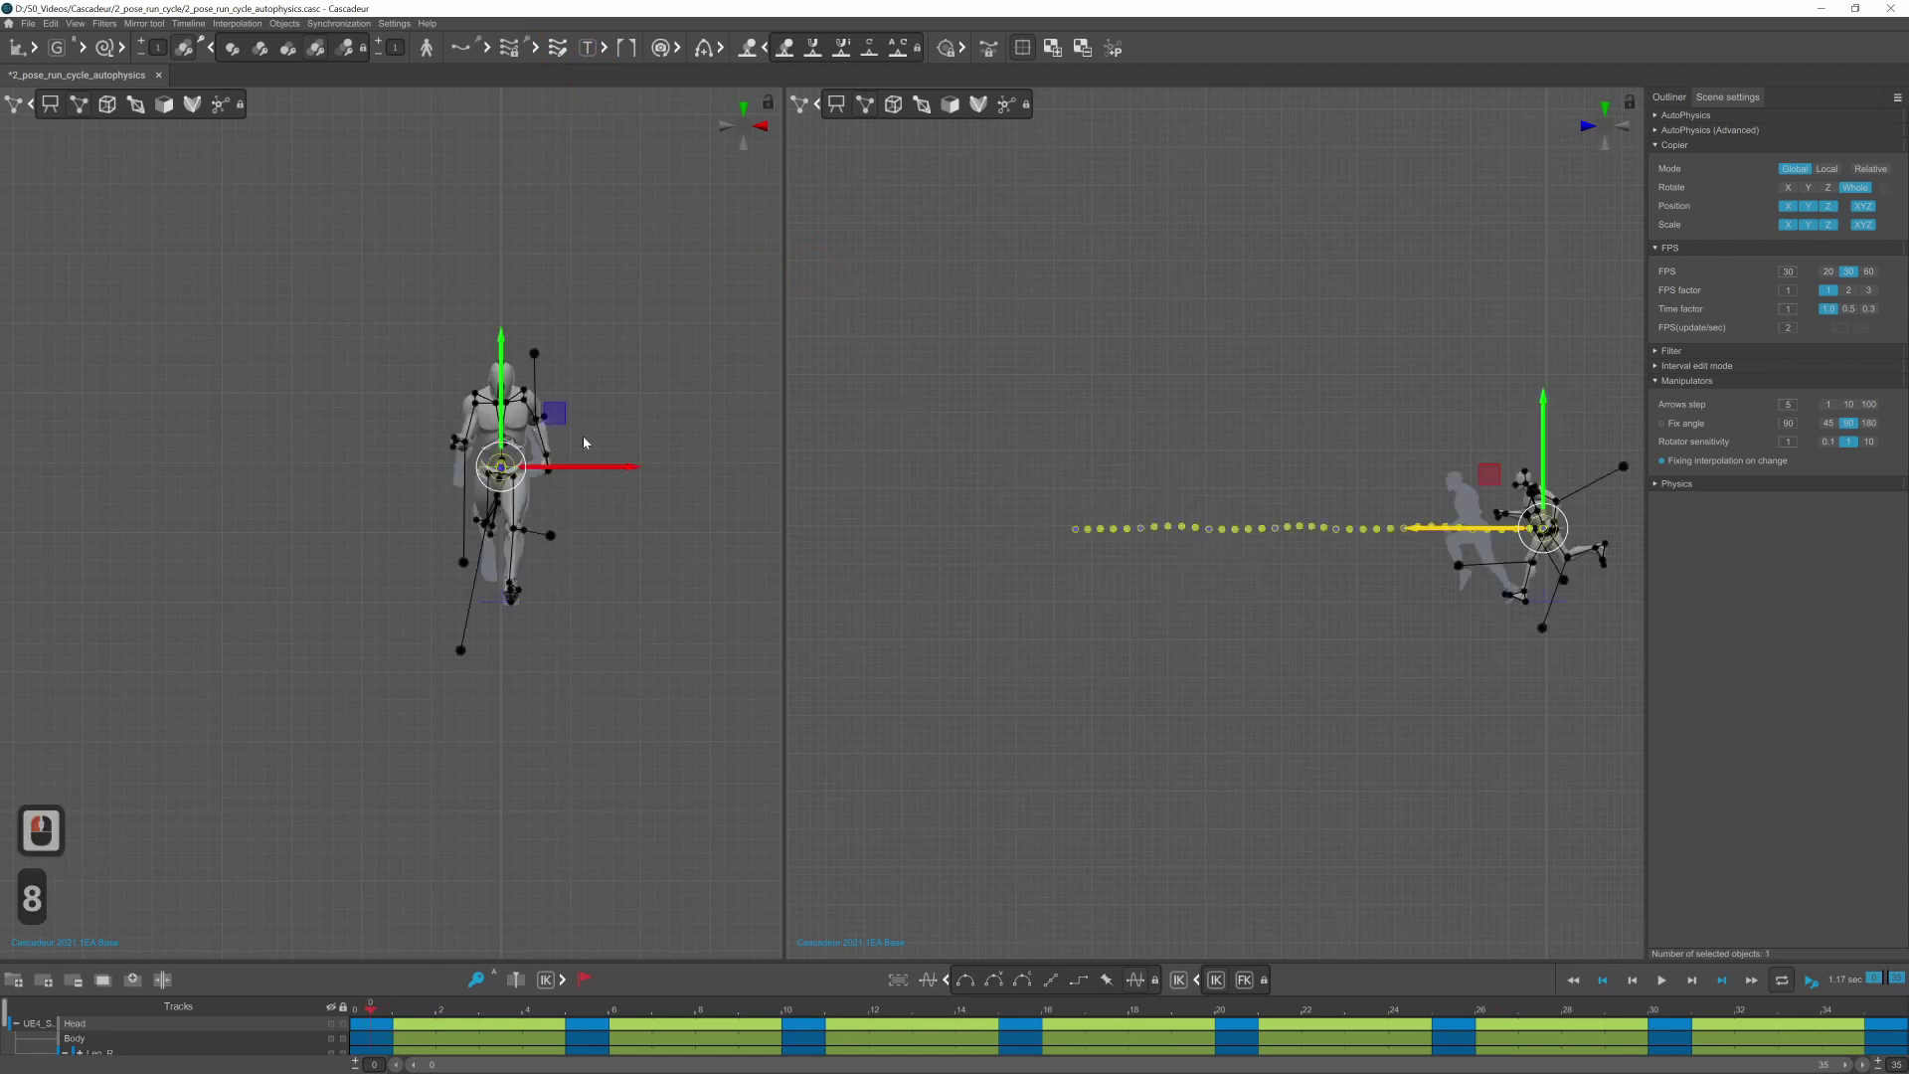
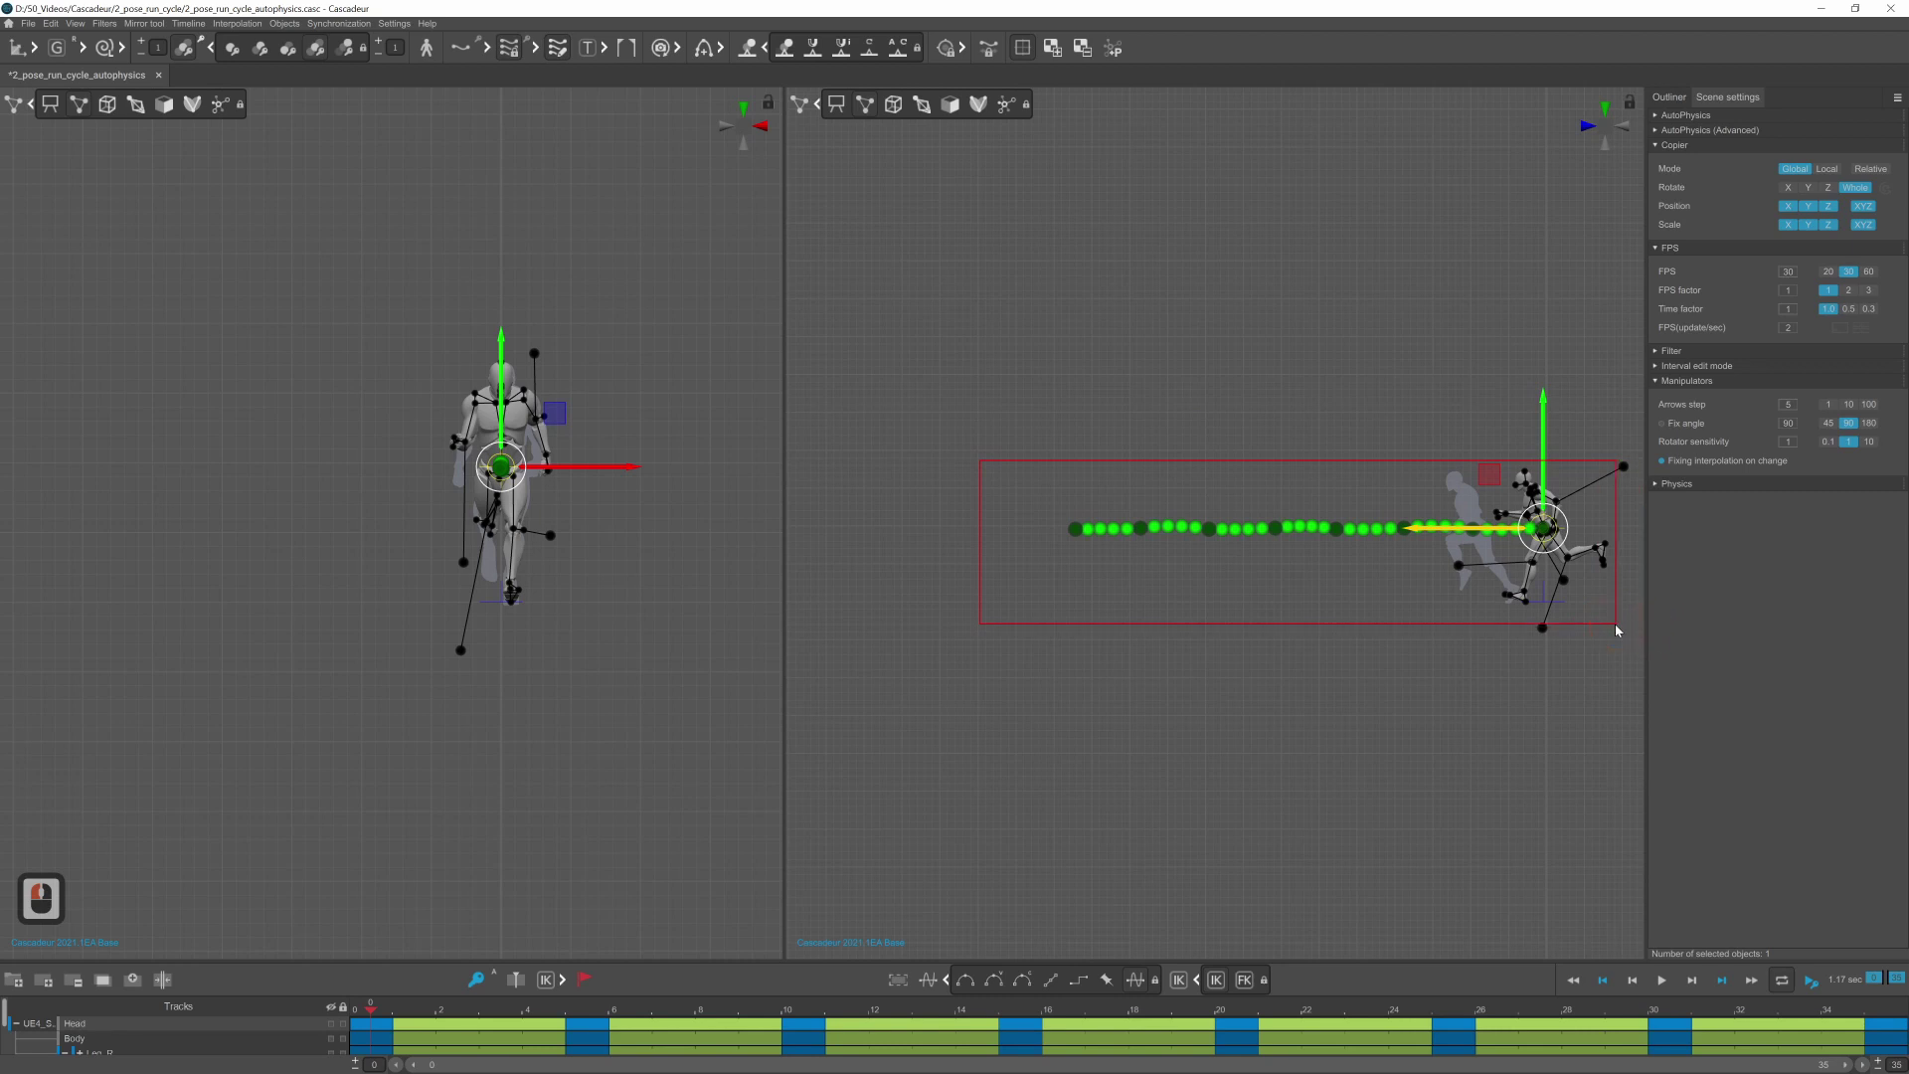
{"action": "left_click", "coordinate": [1621, 629]}
{"action": "left_click", "coordinate": [1551, 534]}
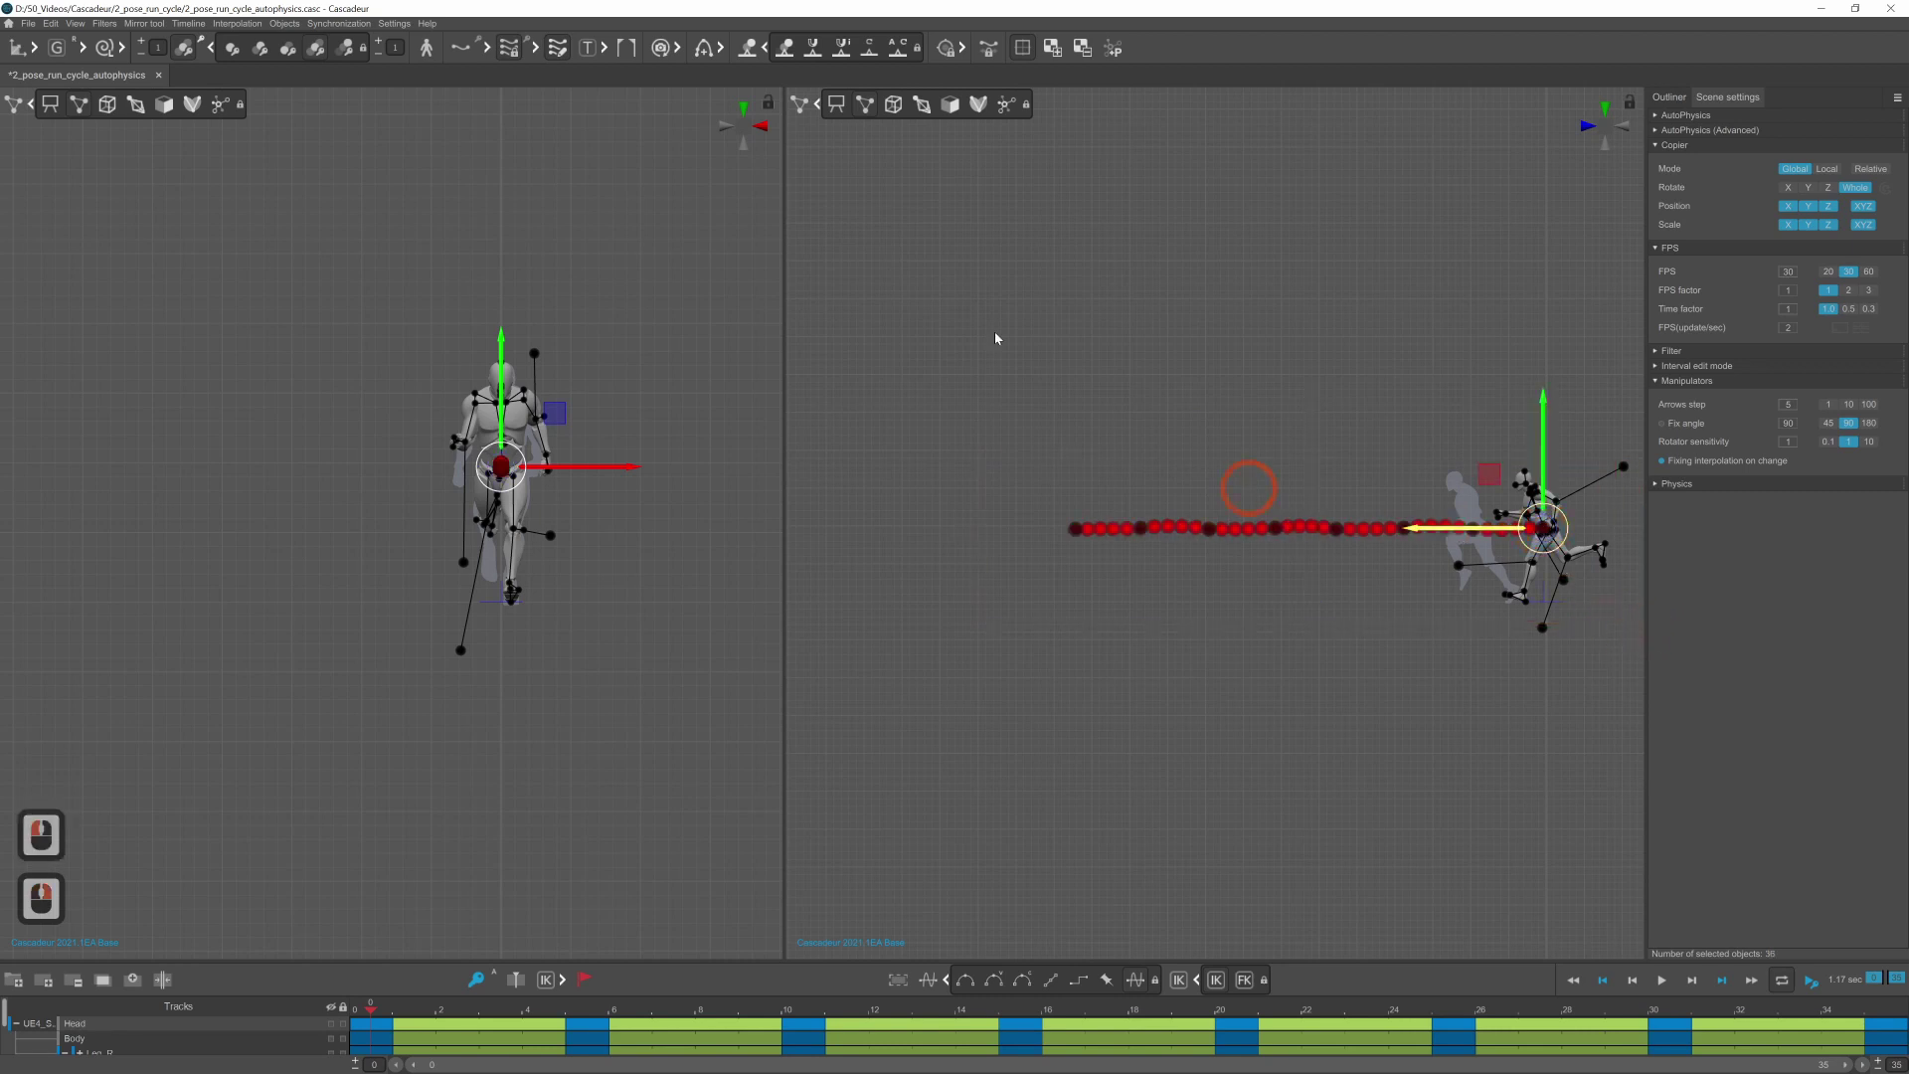
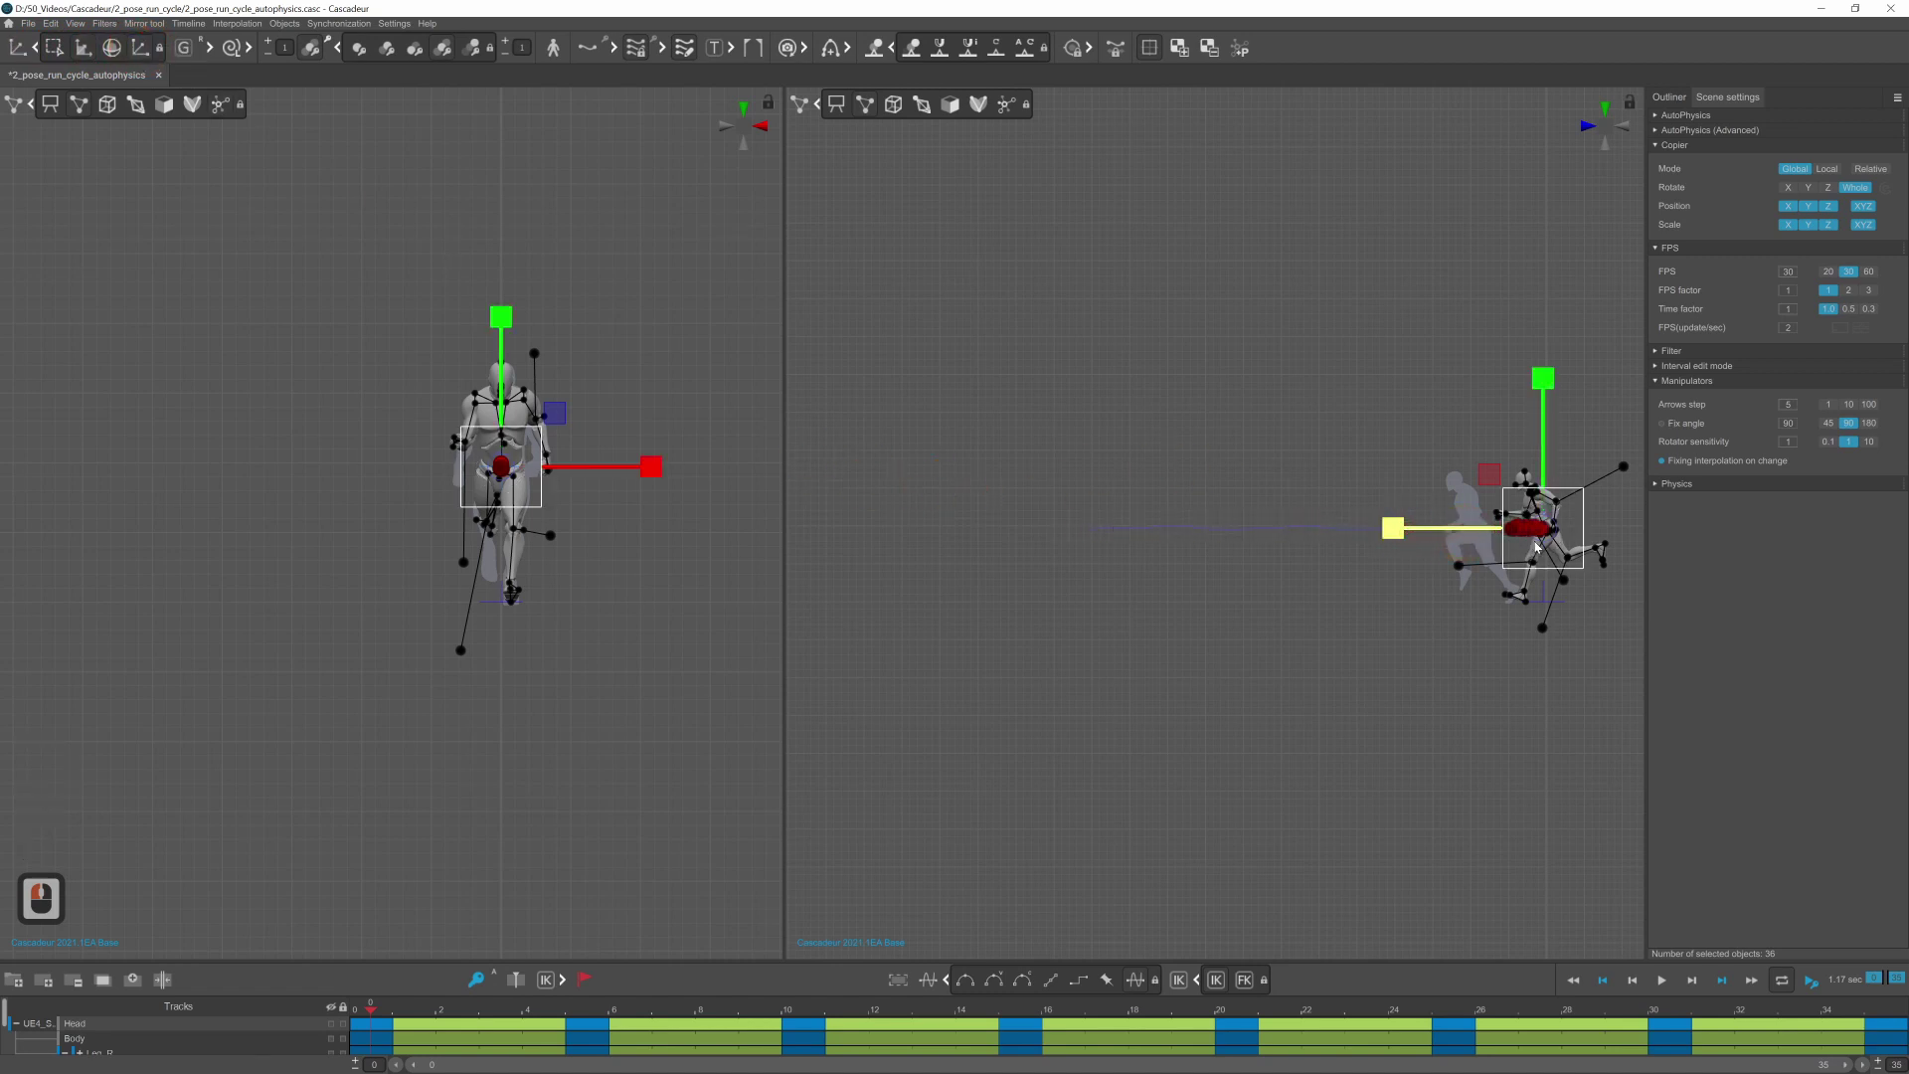
{"action": "left_click", "coordinate": [1547, 545]}
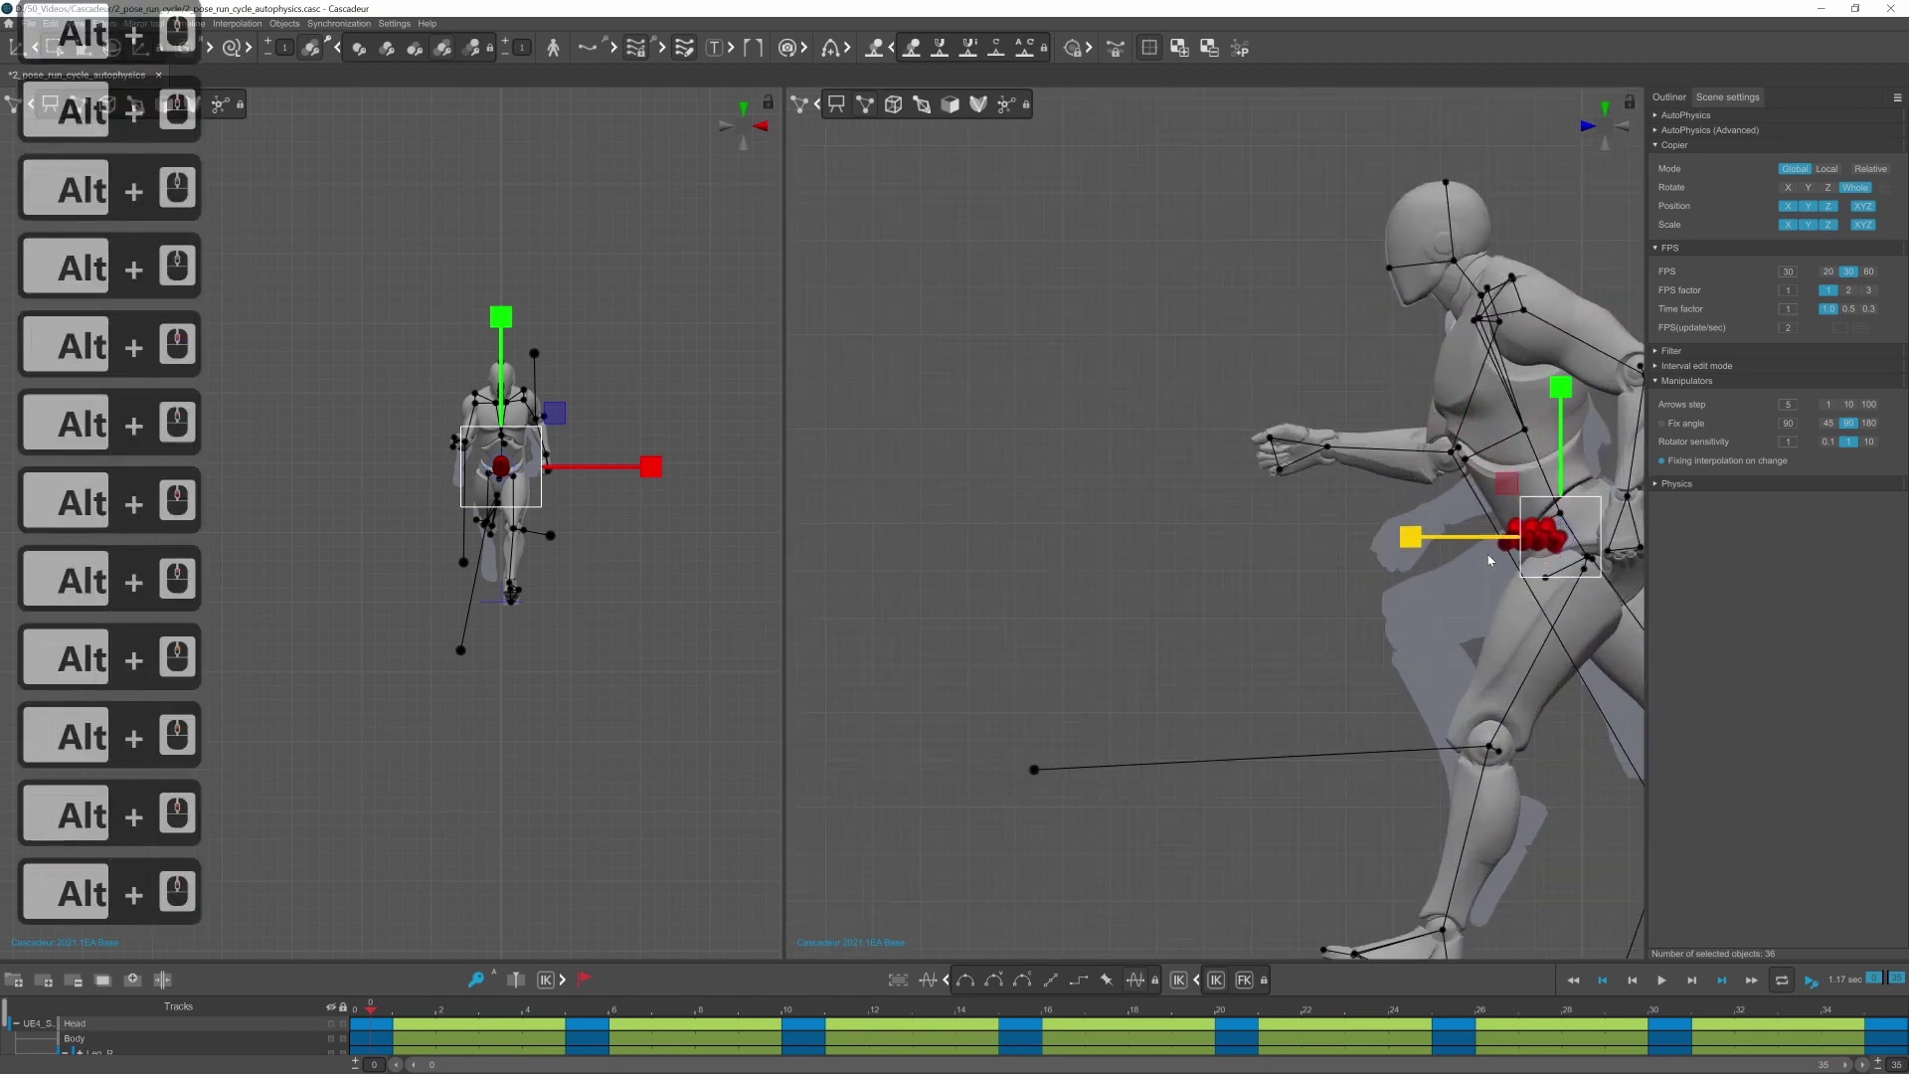
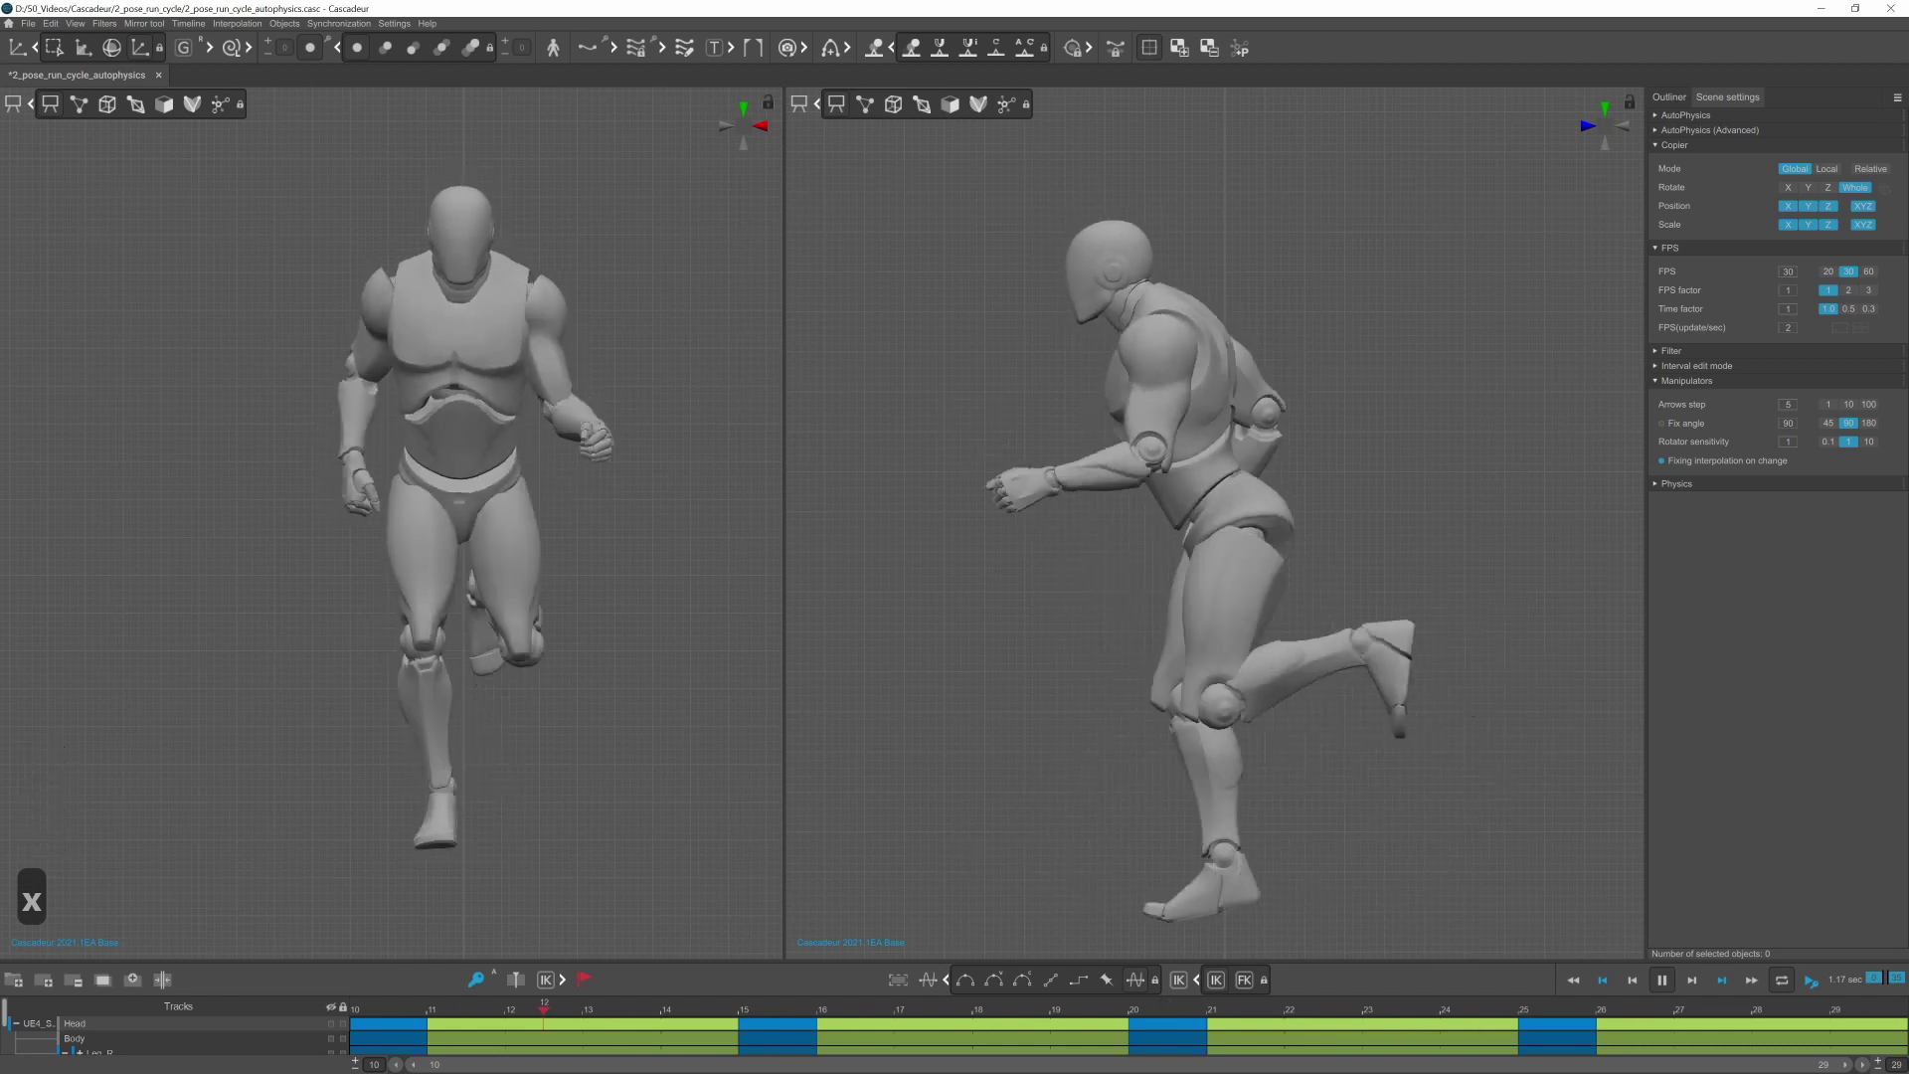
Step: Toggle AutoPhysics on again to recompute the green physics mannequin for the in-place run
{"action": "key", "text": "x"}
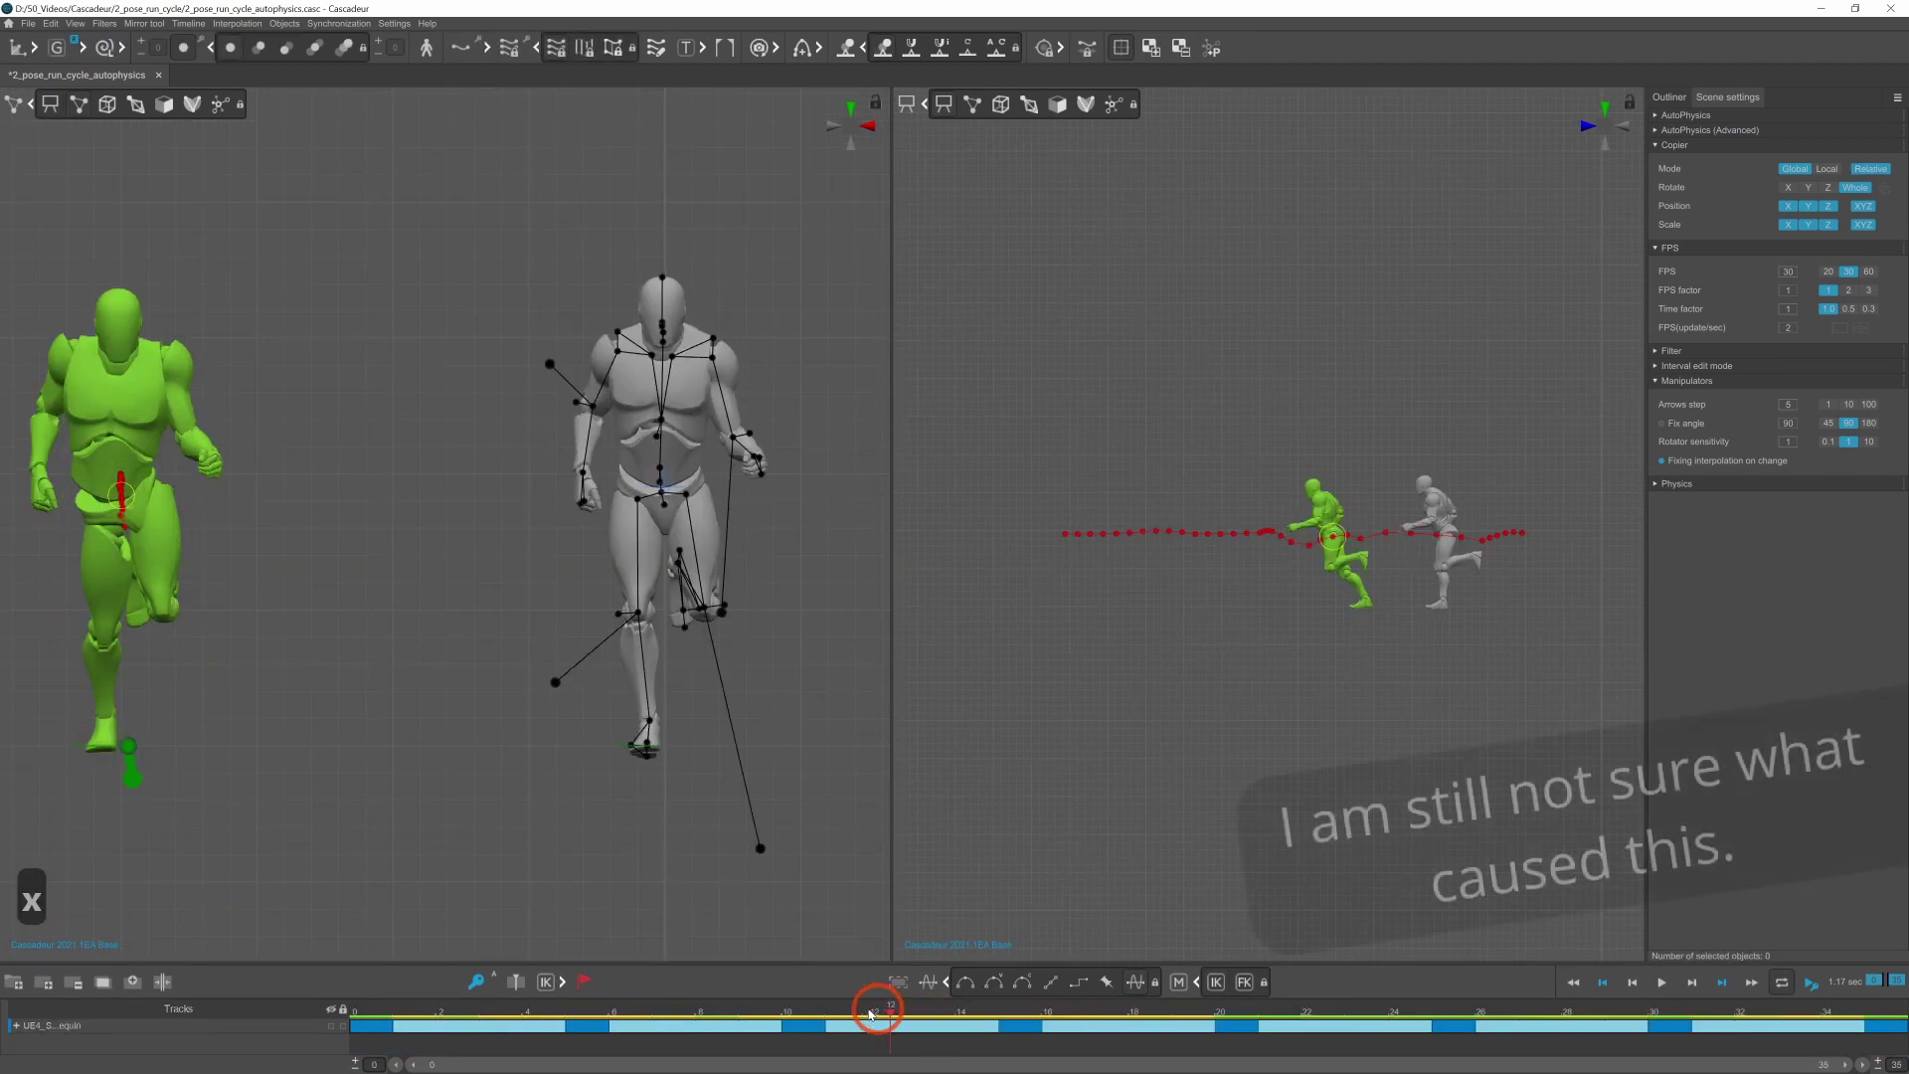